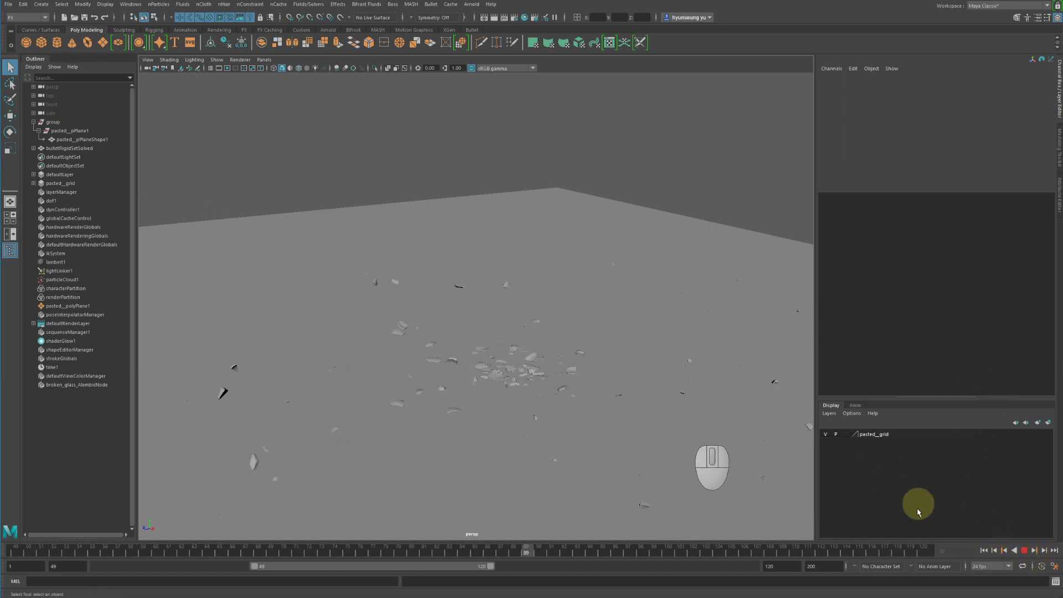
# - Rewind the simulation to the intact glass, select bulletRigidSetSolved and frame the view on it
pyautogui.click(1027, 552)
pyautogui.moveTo(141, 554); pyautogui.dragTo(41, 546)
pyautogui.click(513, 293)
pyautogui.click(684, 139)
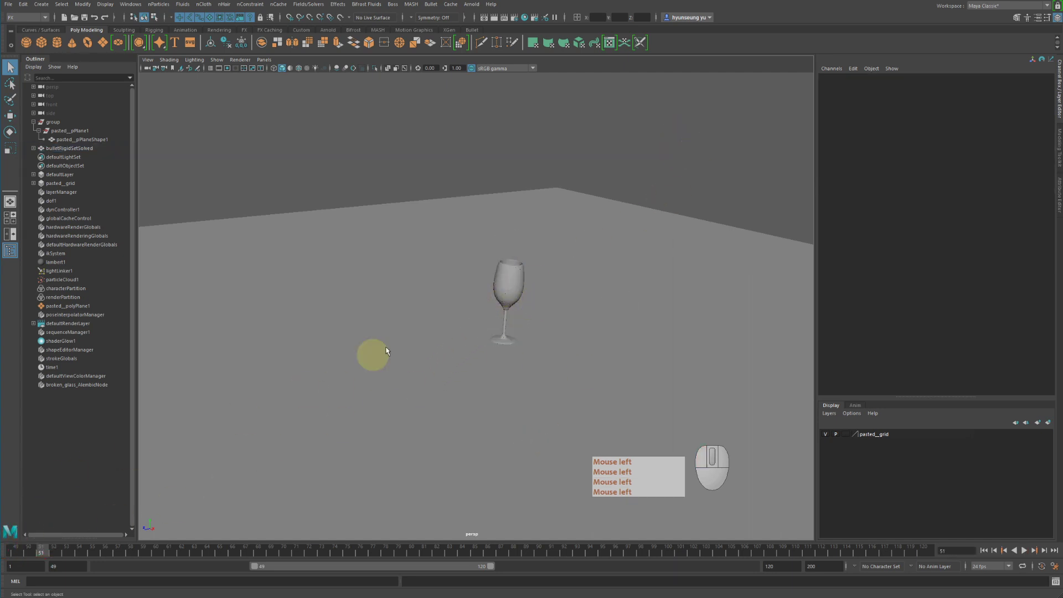
pyautogui.moveTo(38, 555); pyautogui.dragTo(2, 518)
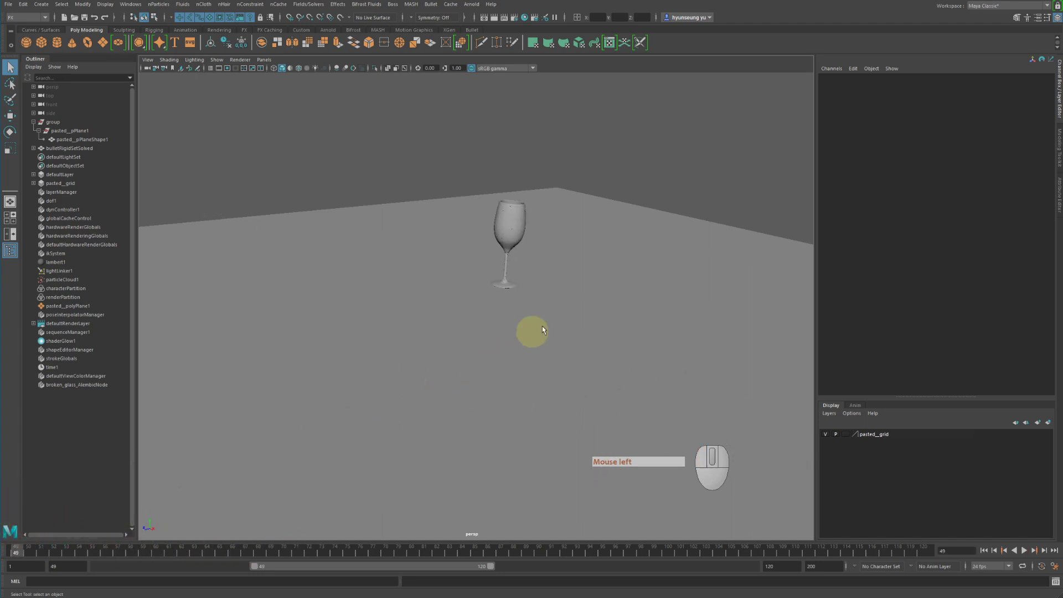
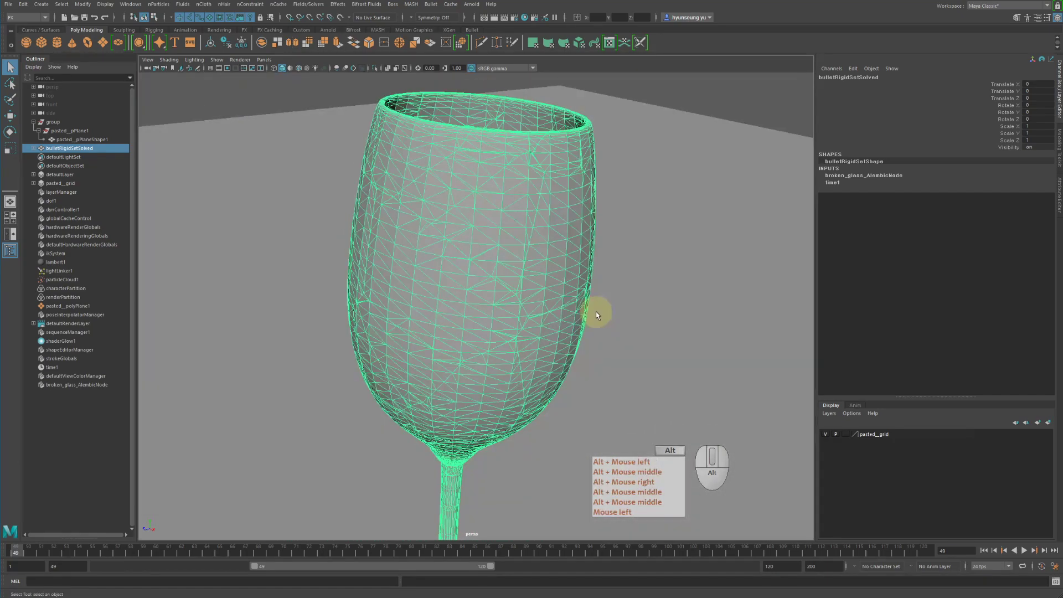
pyautogui.press('4')
pyautogui.rightClick(613, 305)
pyautogui.click(578, 271)
pyautogui.rightClick(578, 254)
pyautogui.click(612, 174)
pyautogui.rightClick(555, 199)
pyautogui.middleClick(556, 199)
pyautogui.click(519, 216)
pyautogui.rightClick(518, 216)
pyautogui.middleClick(518, 216)
pyautogui.click(630, 192)
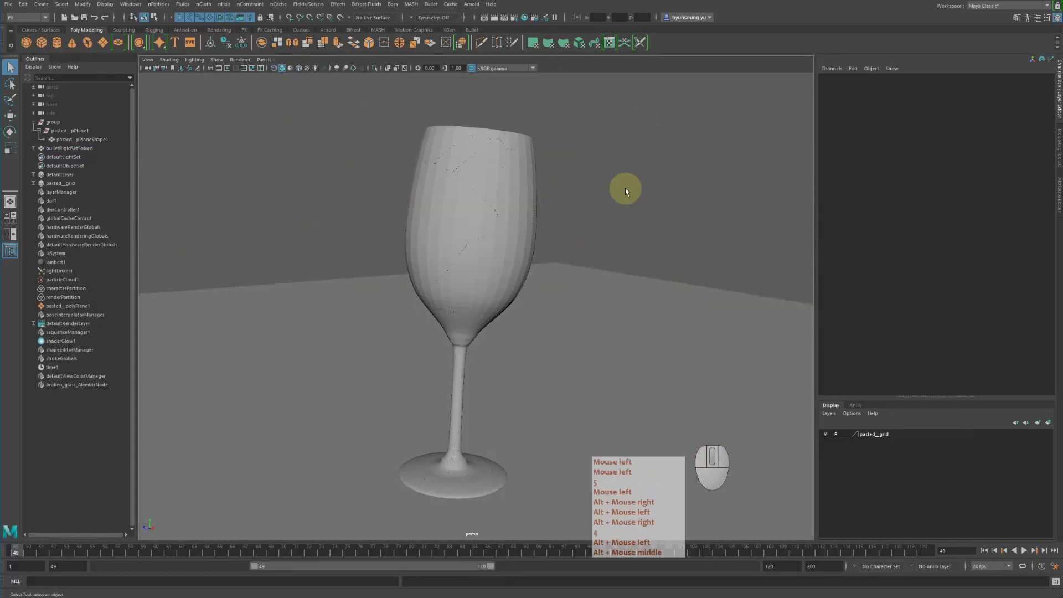
pyautogui.click(630, 192)
pyautogui.rightClick(630, 193)
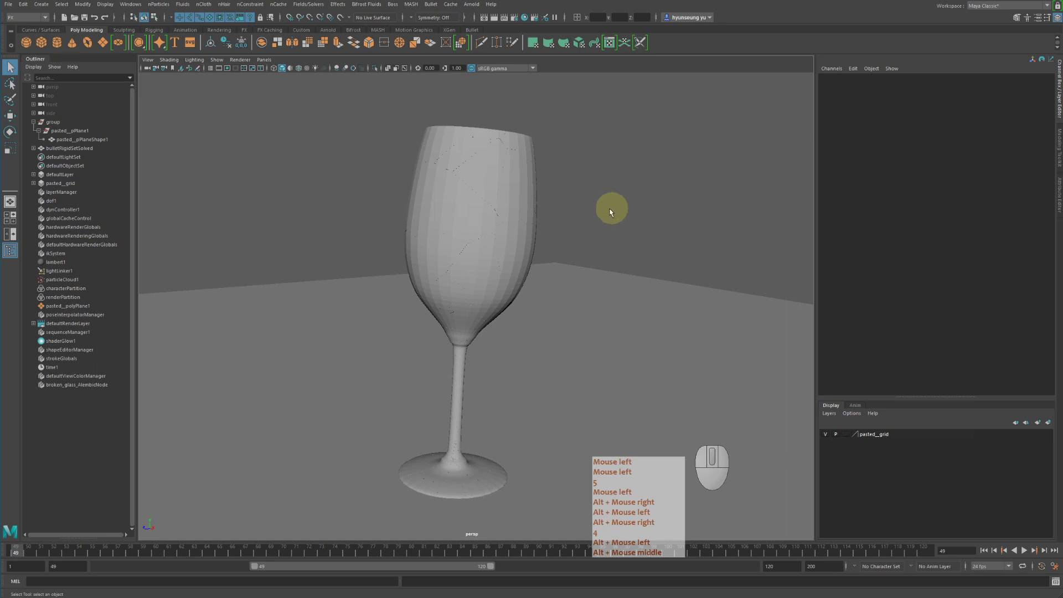
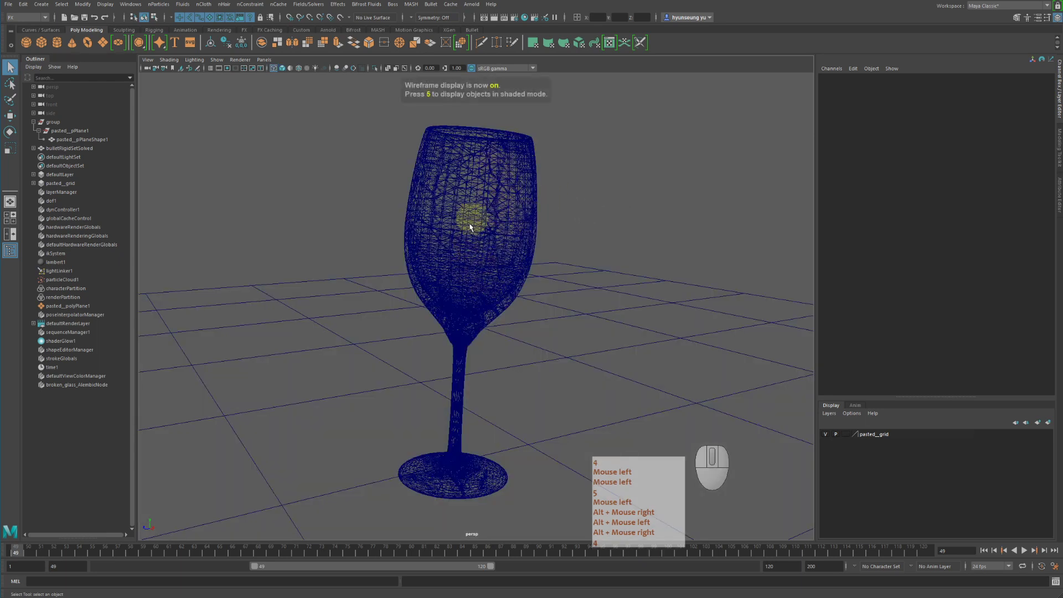
pyautogui.click(517, 224)
pyautogui.rightClick(516, 224)
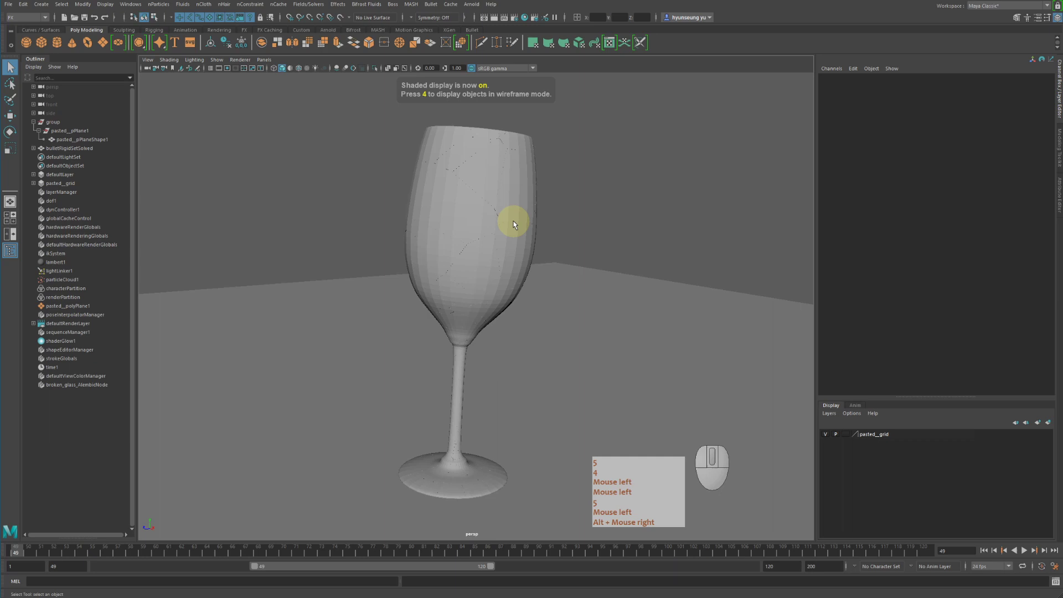
pyautogui.press('5')
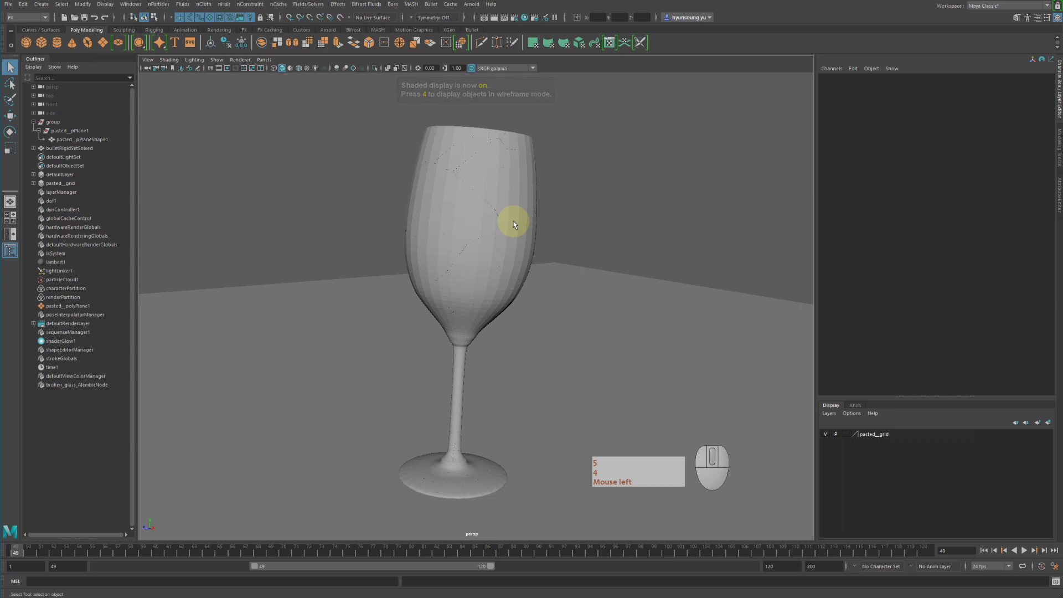
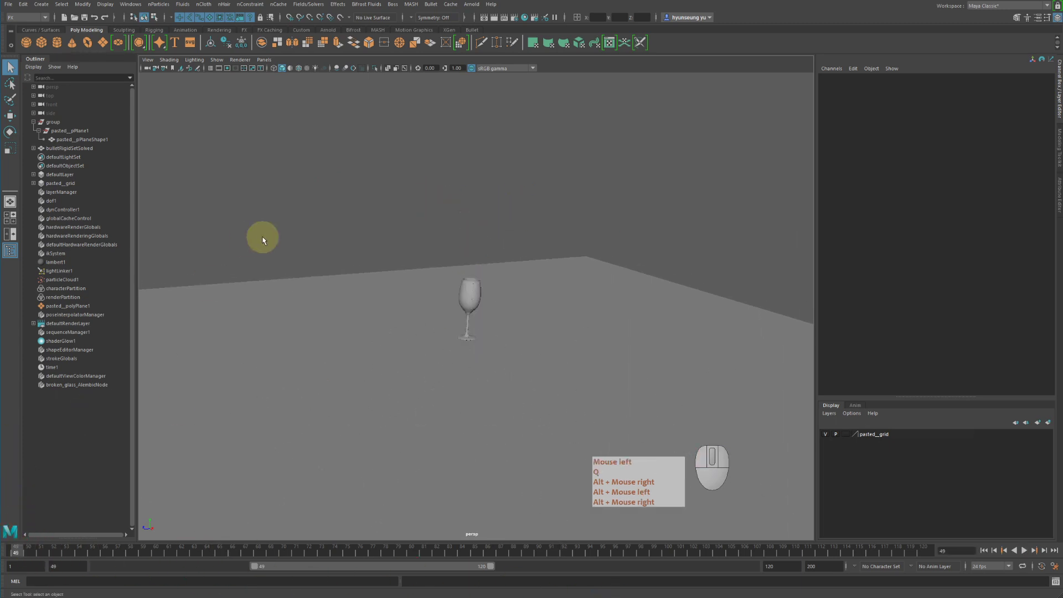
# - Zoom out and orbit the perspective view to look over the room's floor
pyautogui.press('q')
pyautogui.doubleClick(265, 241)
pyautogui.rightClick(265, 241)
pyautogui.press('q')
pyautogui.rightClick(265, 241)
pyautogui.rightClick(409, 207)
pyautogui.click(421, 201)
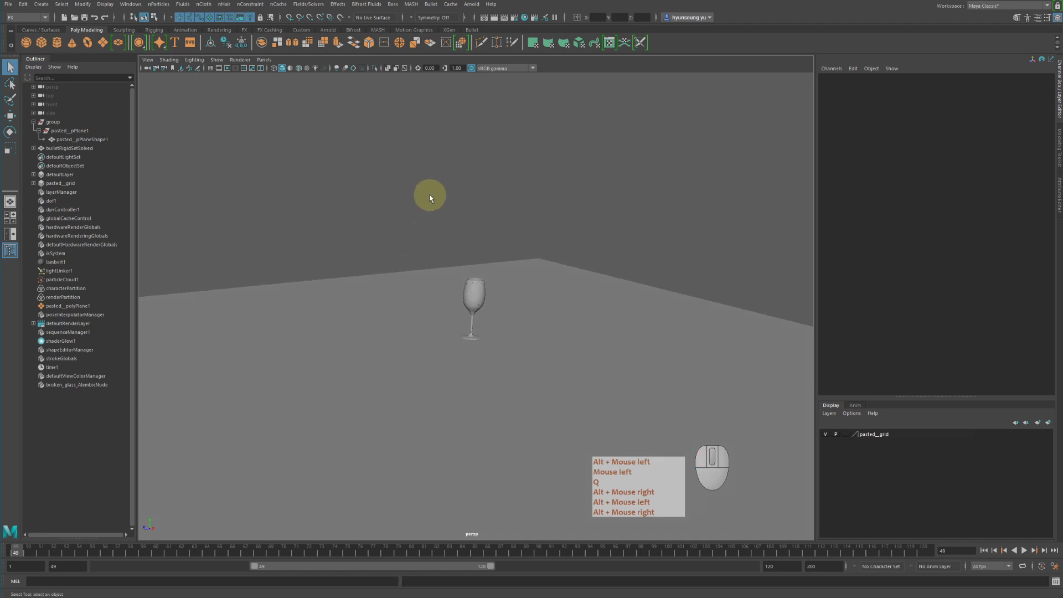
pyautogui.press('q')
pyautogui.click(432, 199)
pyautogui.rightClick(432, 199)
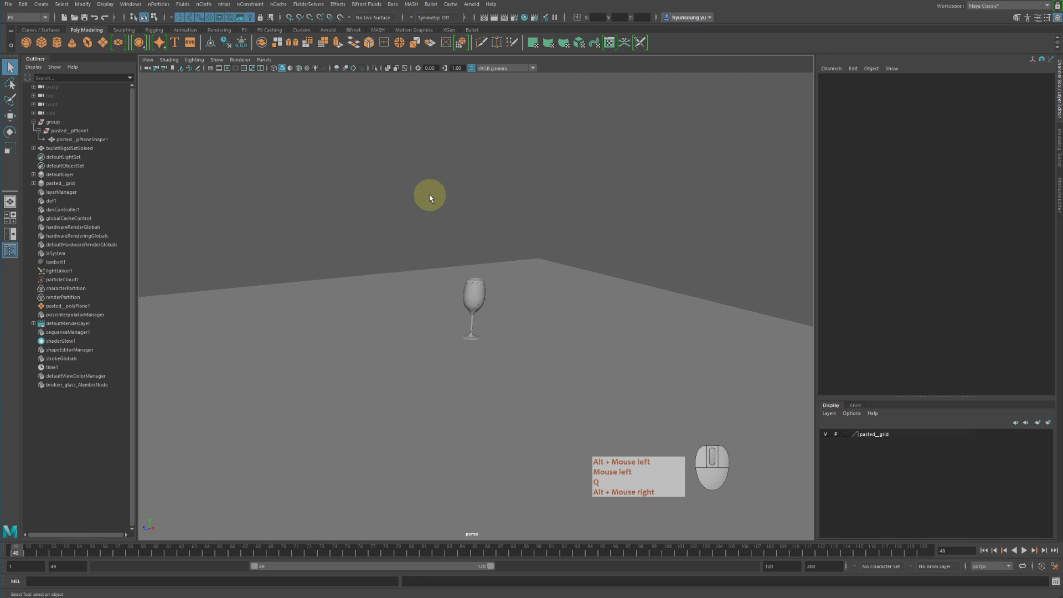
# - Play the simulation to about frame 86 so the glass lies shattered on the floor
pyautogui.click(432, 199)
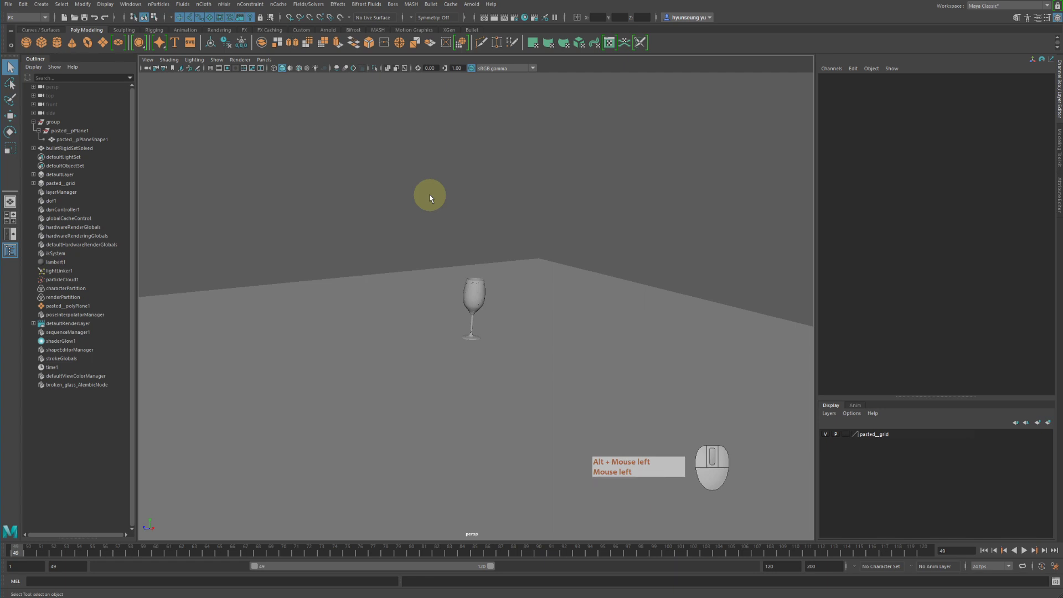
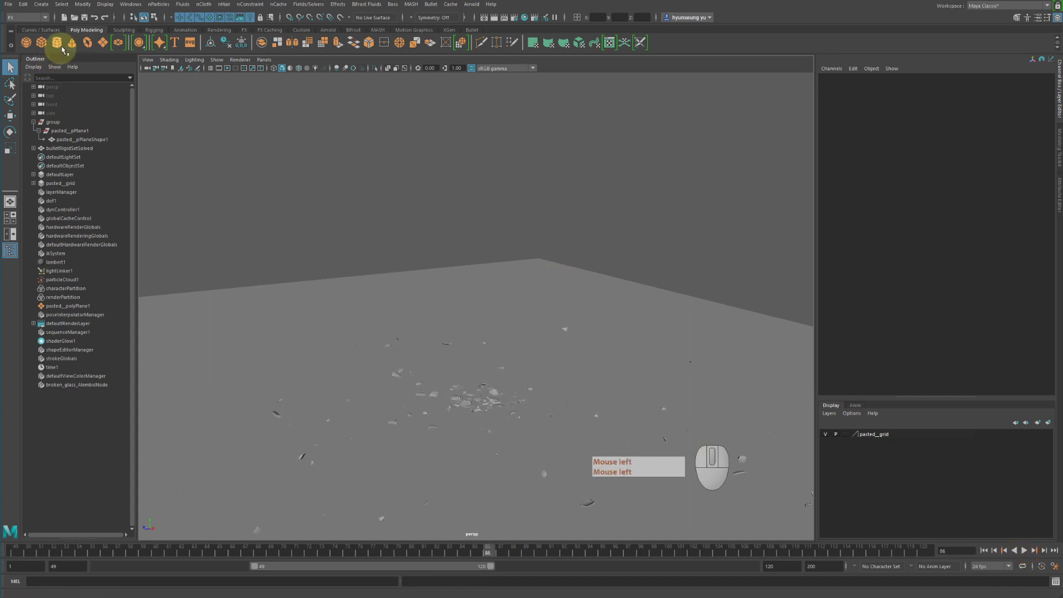
# - Start Open Scene and browse through folders toward the next scene file
pyautogui.click(77, 22)
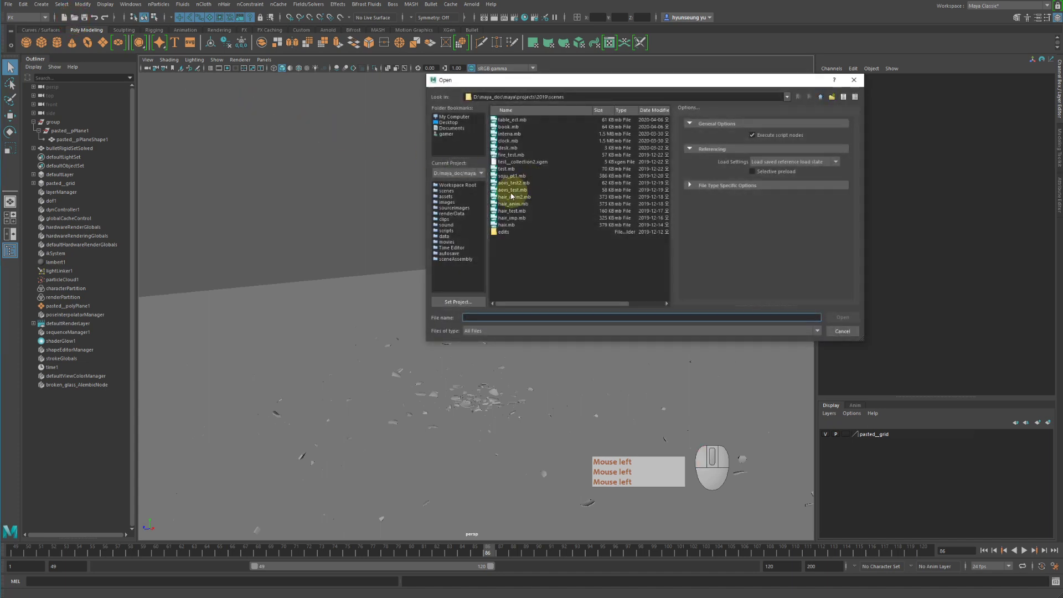
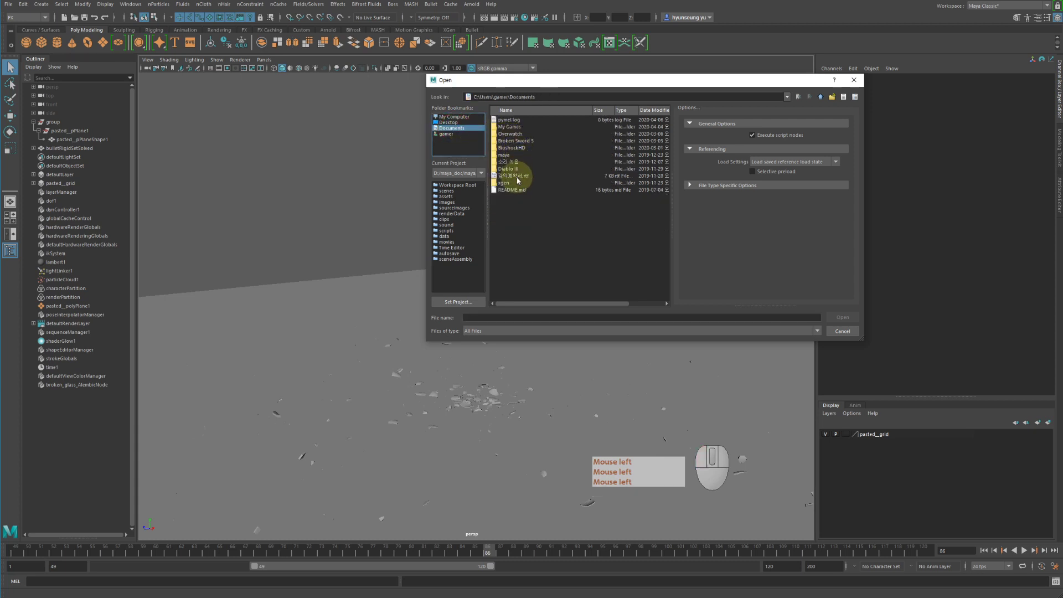
pyautogui.click(460, 118)
pyautogui.click(452, 134)
pyautogui.doubleClick(522, 124)
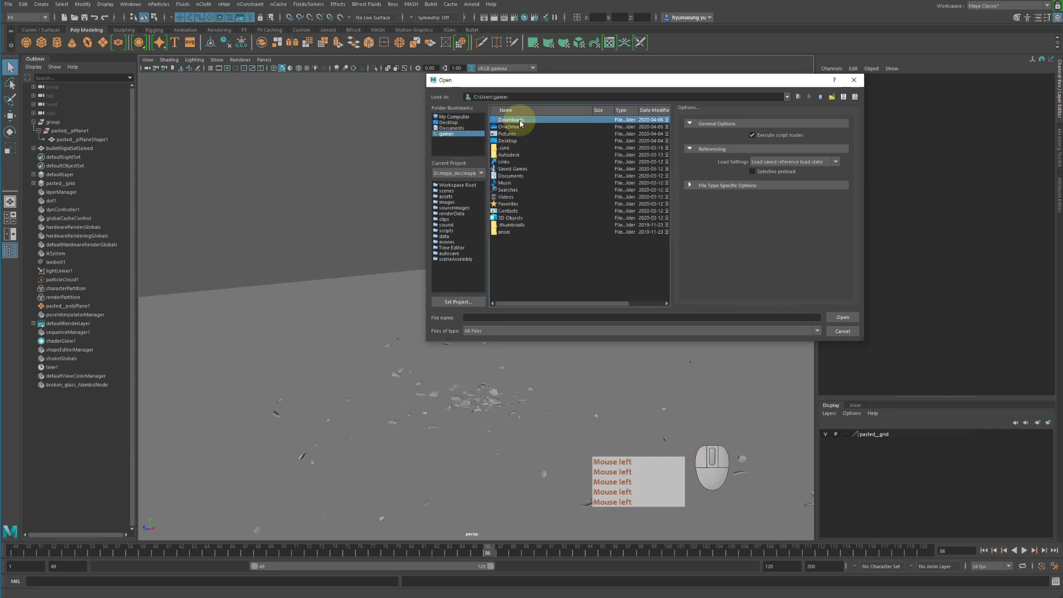
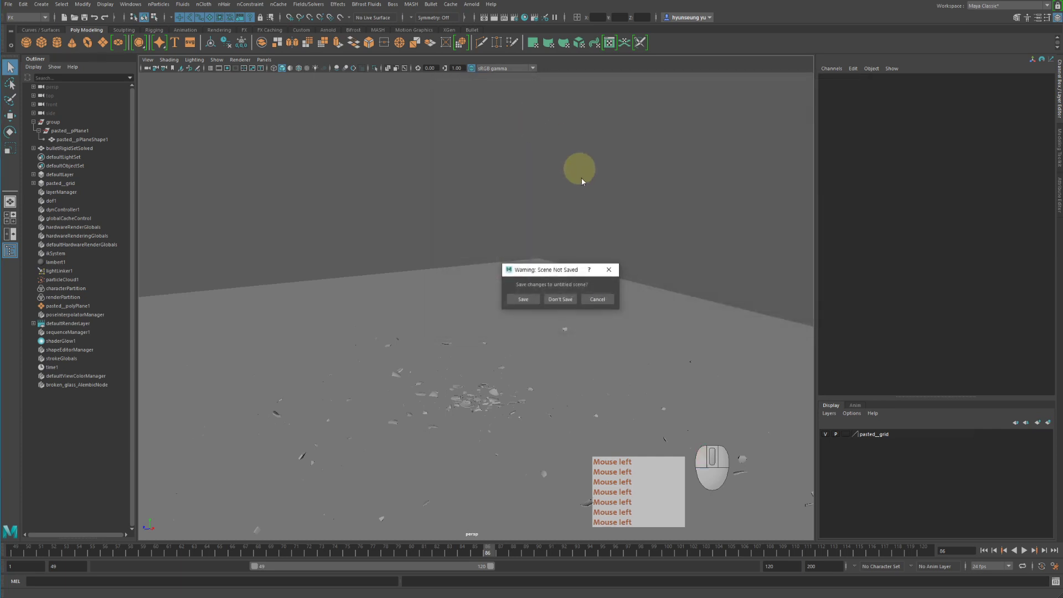
# - Choose Don't Save so the walled-room glass scene loads over the unsaved one
pyautogui.click(565, 307)
pyautogui.click(562, 296)
pyautogui.doubleClick(562, 298)
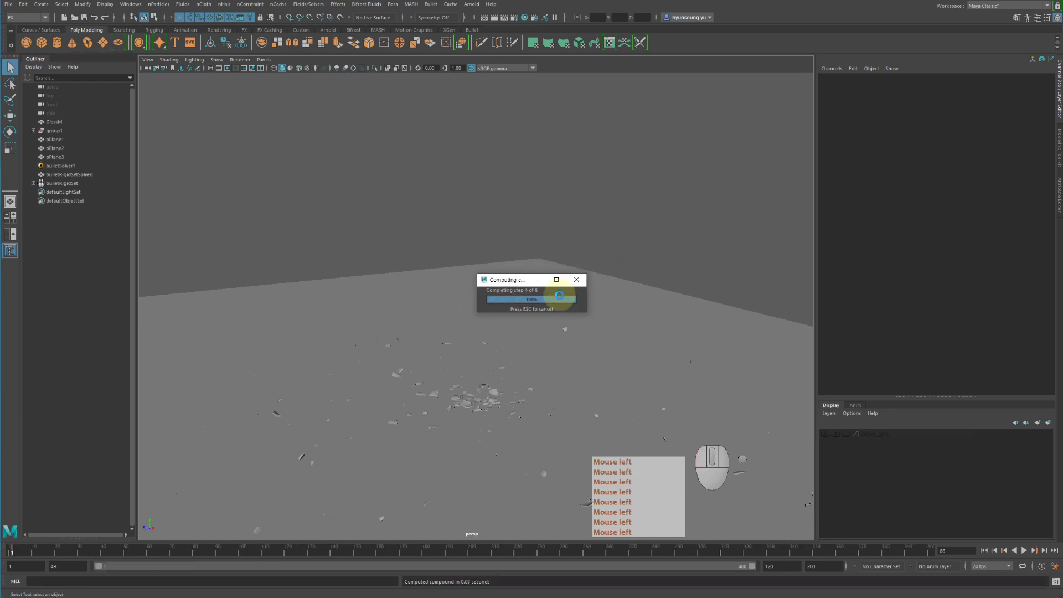
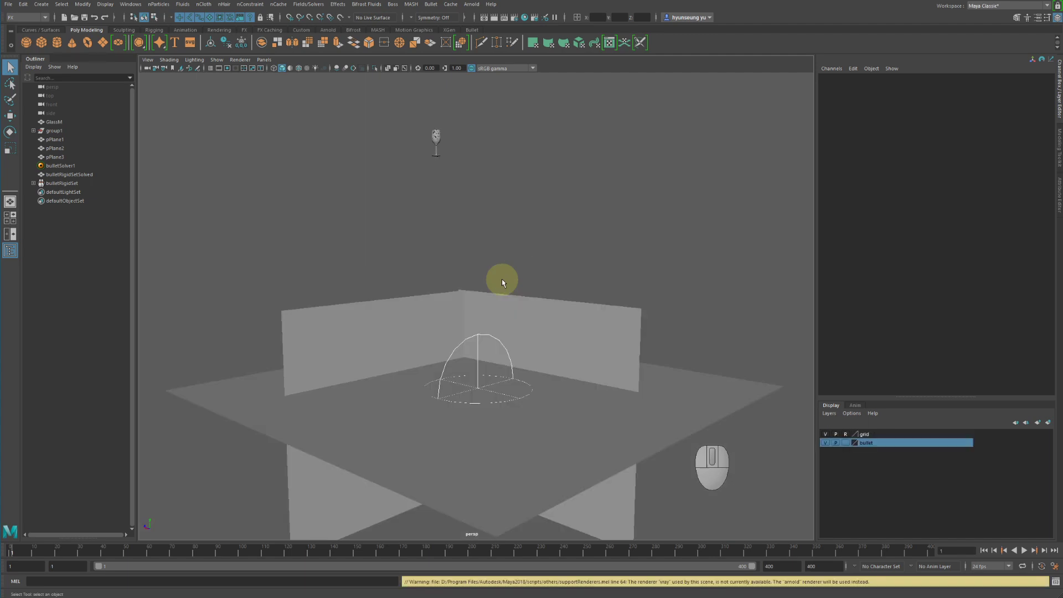
pyautogui.click(550, 307)
pyautogui.rightClick(504, 304)
pyautogui.middleClick(591, 294)
pyautogui.moveTo(496, 241); pyautogui.dragTo(530, 238)
pyautogui.click(528, 239)
pyautogui.middleClick(528, 239)
pyautogui.rightClick(528, 239)
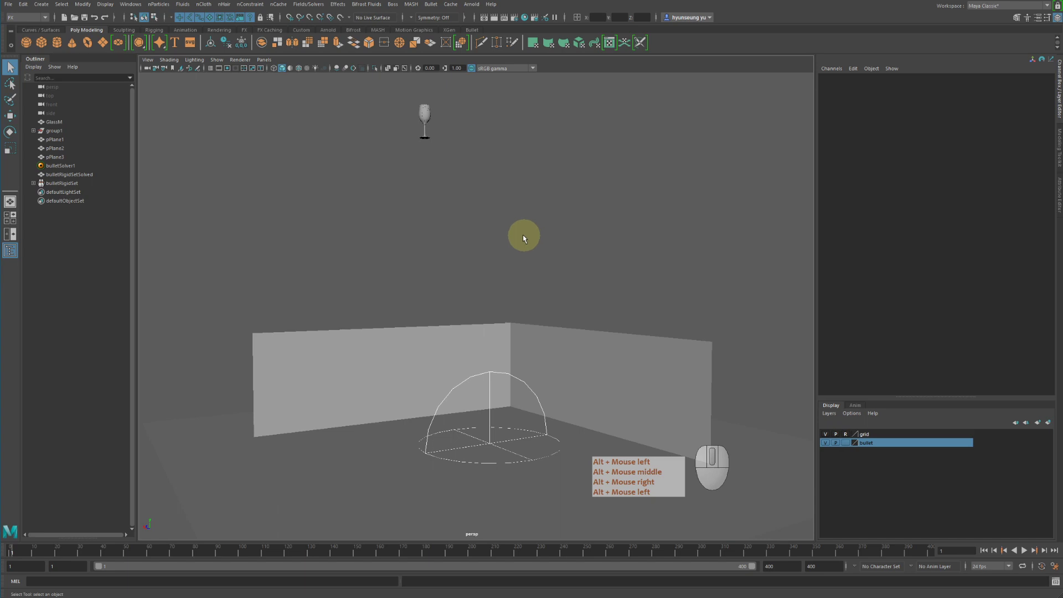
pyautogui.click(465, 228)
pyautogui.rightClick(474, 239)
pyautogui.middleClick(539, 235)
pyautogui.rightClick(536, 260)
pyautogui.press('q')
pyautogui.click(988, 554)
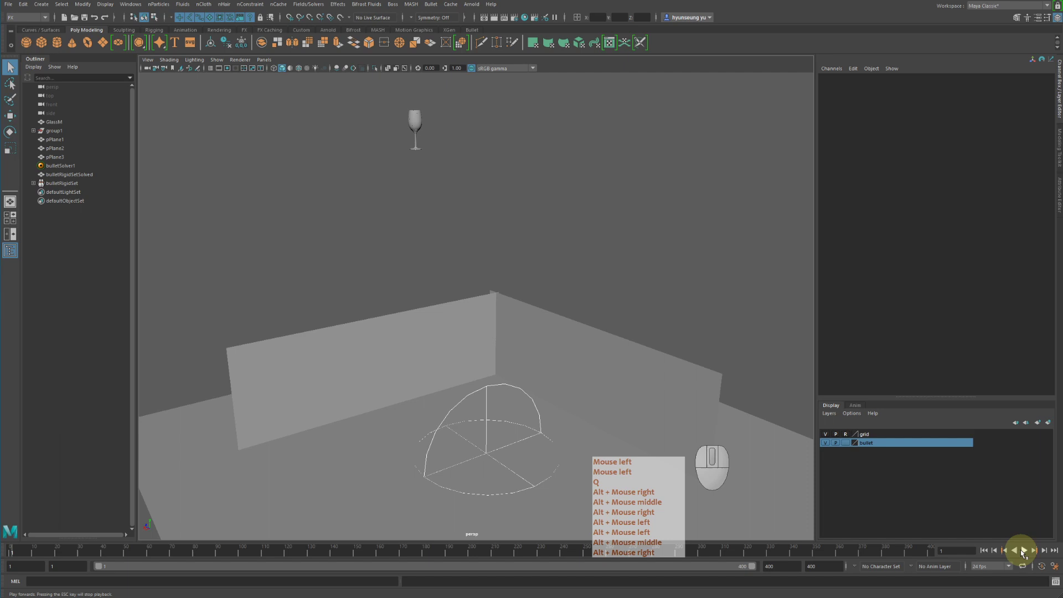
pyautogui.click(1027, 554)
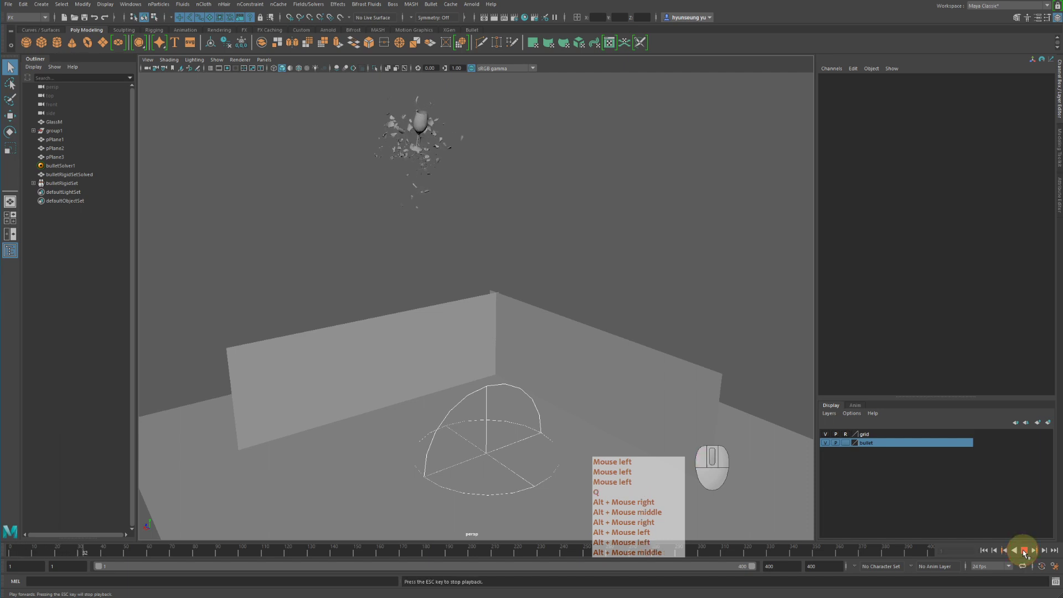
pyautogui.press('q')
pyautogui.click(1027, 554)
pyautogui.rightClick(1028, 554)
pyautogui.press('q')
pyautogui.click(1027, 554)
pyautogui.rightClick(1028, 554)
pyautogui.middleClick(1027, 554)
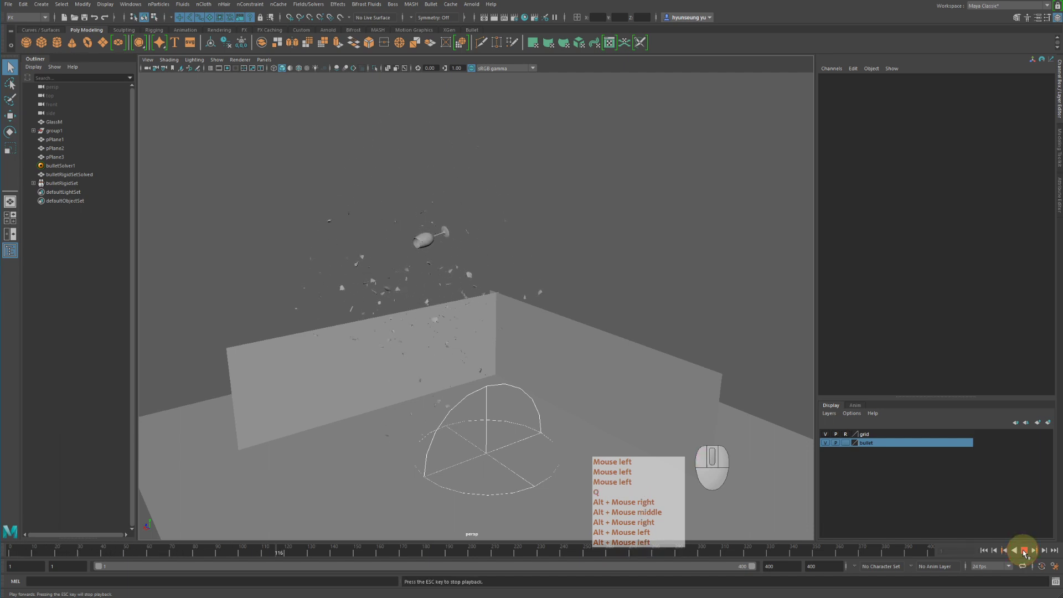
pyautogui.press('q')
pyautogui.click(1028, 553)
pyautogui.rightClick(1028, 554)
pyautogui.middleClick(1028, 554)
pyautogui.click(1027, 554)
pyautogui.press('q')
pyautogui.rightClick(1027, 554)
pyautogui.middleClick(1027, 554)
pyautogui.click(986, 552)
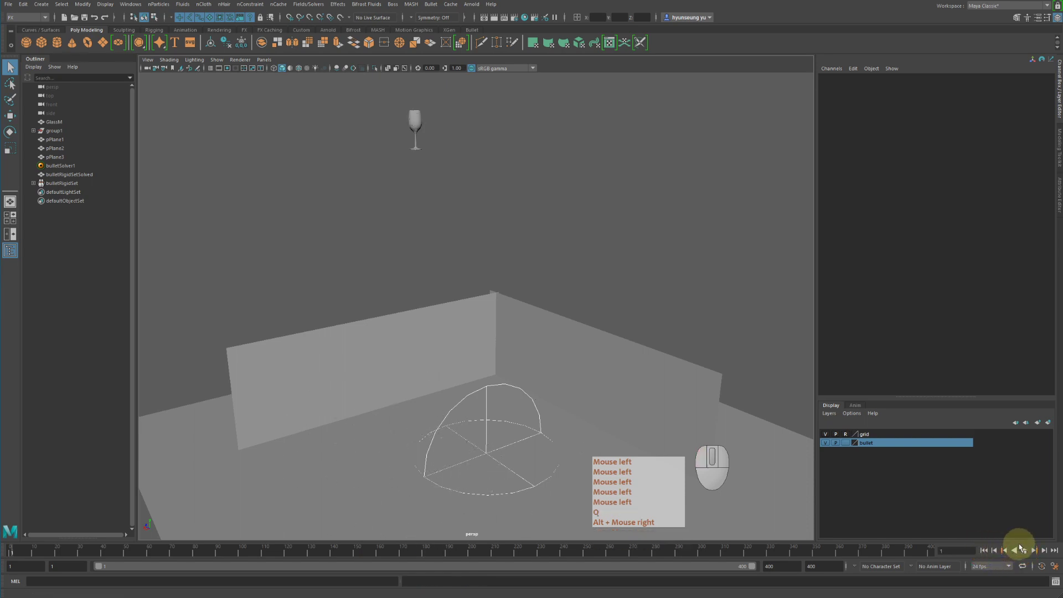
pyautogui.click(1027, 552)
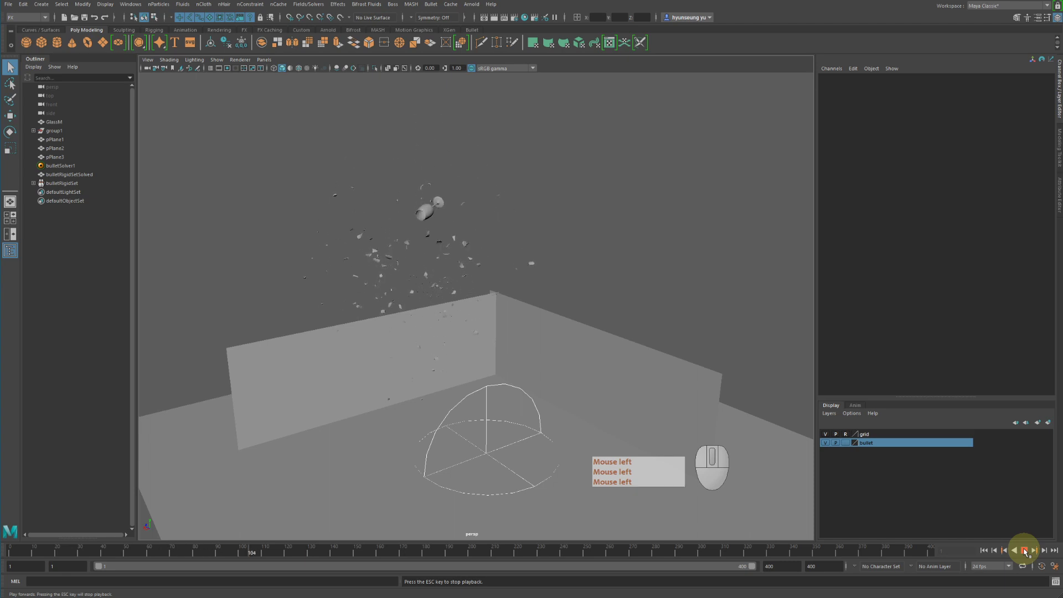
pyautogui.click(1027, 552)
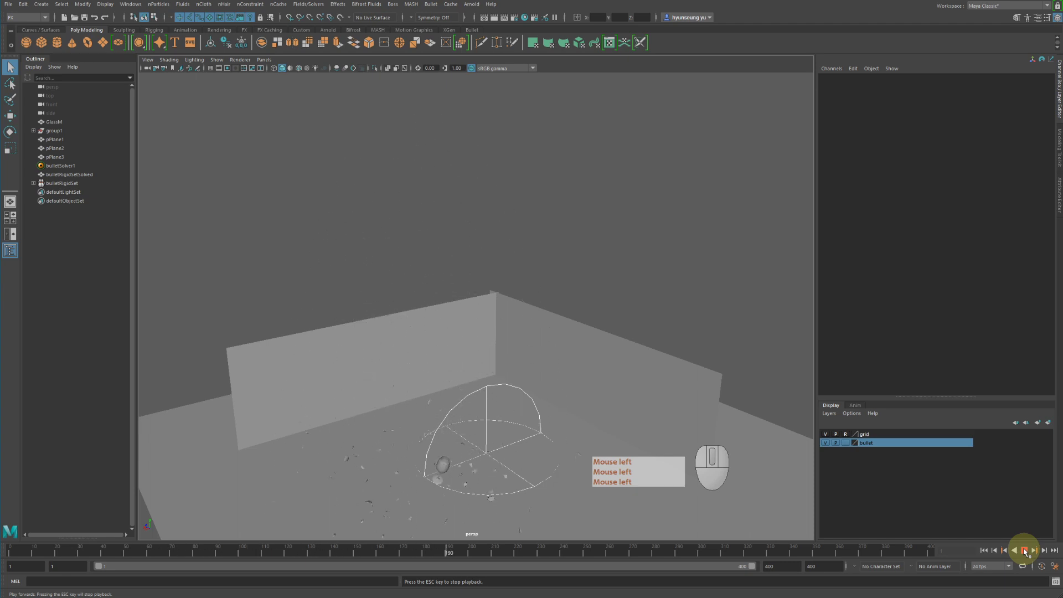
pyautogui.click(1027, 551)
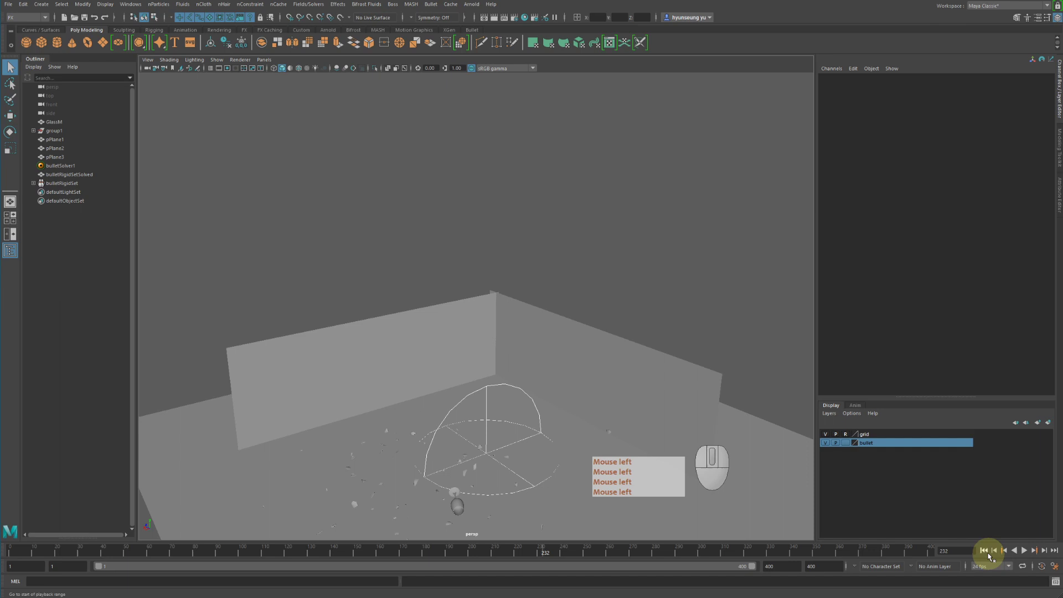
pyautogui.click(989, 554)
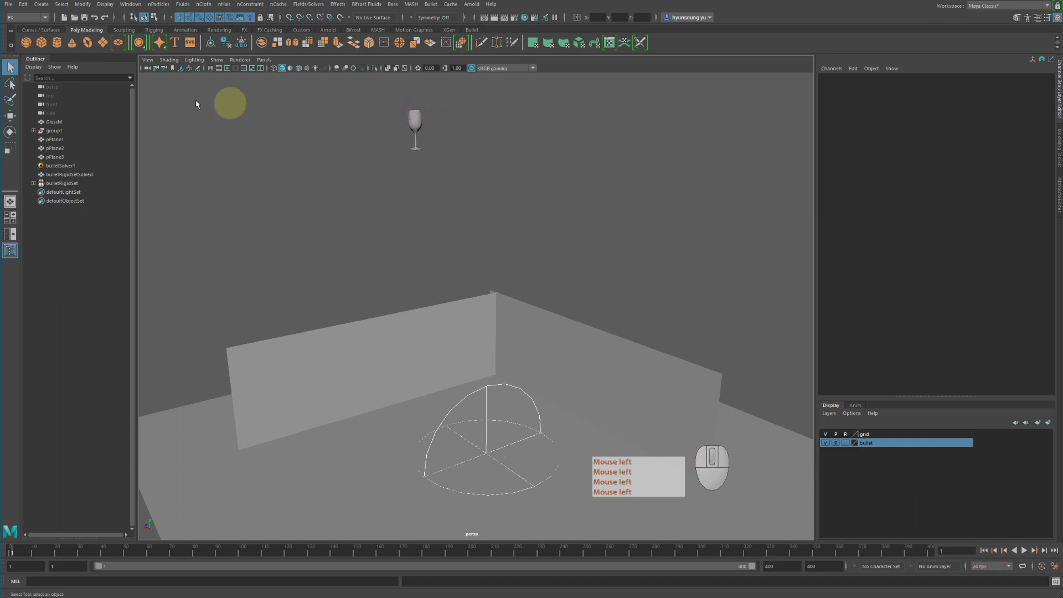
pyautogui.click(71, 125)
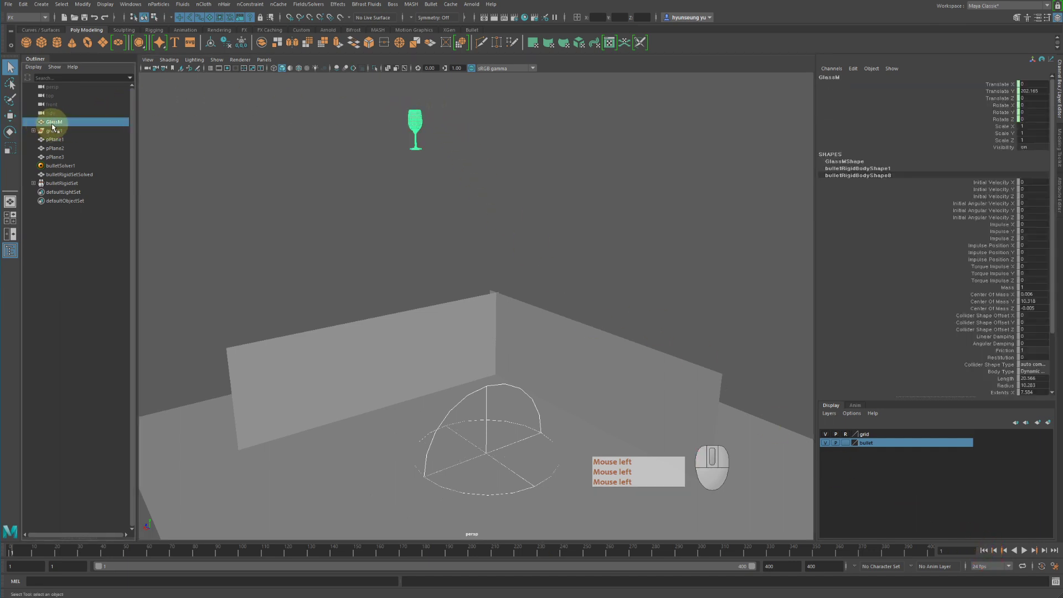
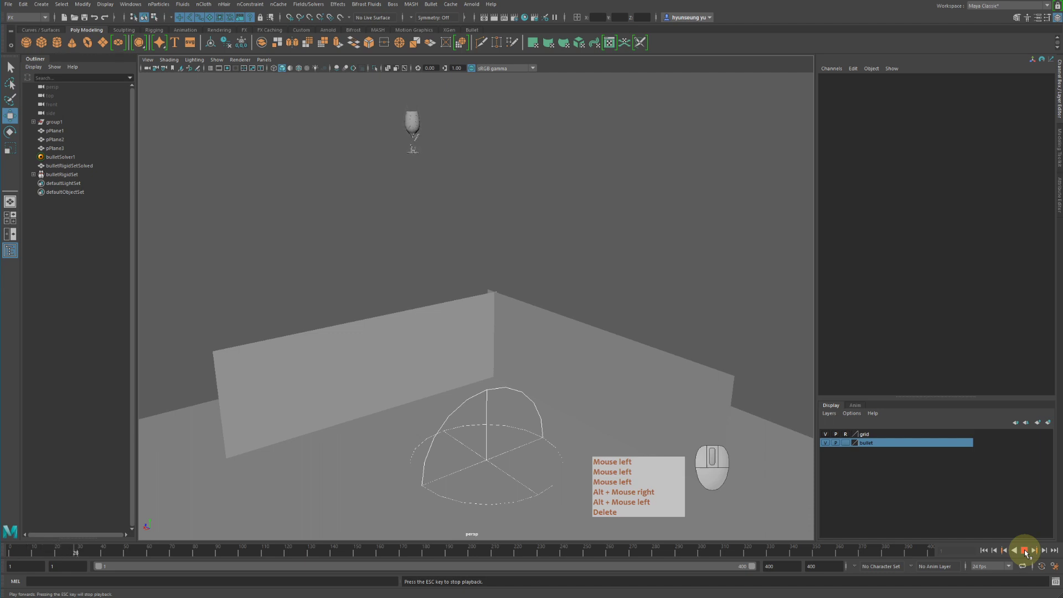
# - Play the Bullet drop so the glass breaks apart in midair, then stop playback
pyautogui.click(1029, 554)
pyautogui.click(1030, 554)
pyautogui.rightClick(1029, 554)
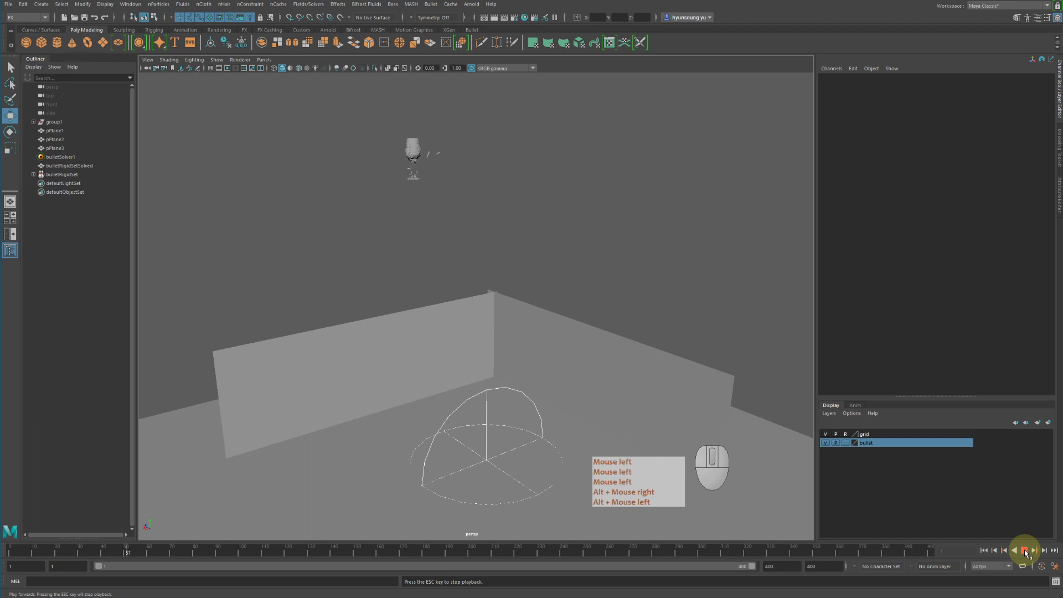
pyautogui.click(1029, 554)
pyautogui.rightClick(1029, 554)
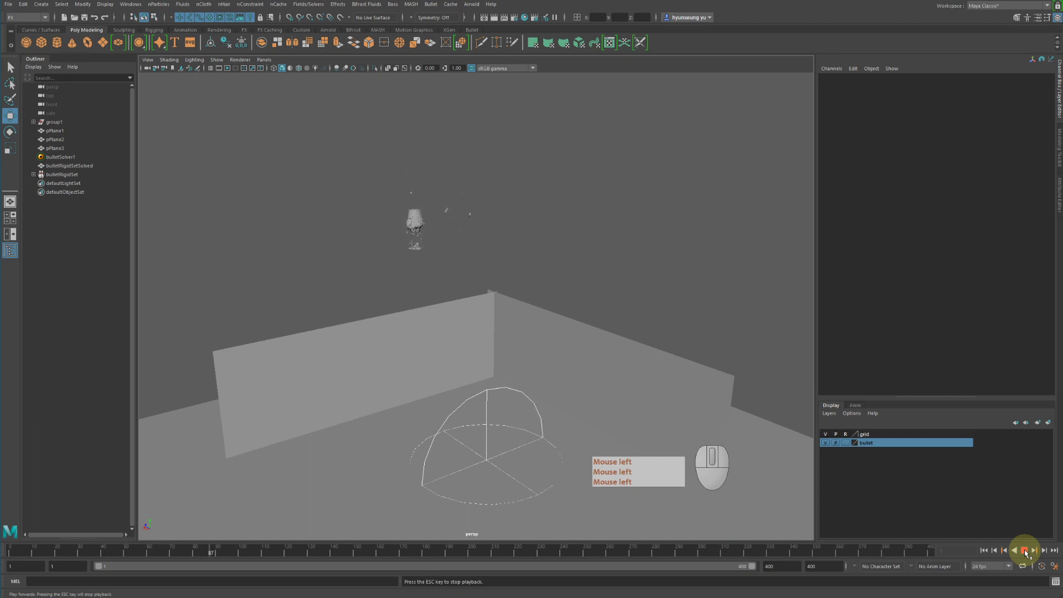
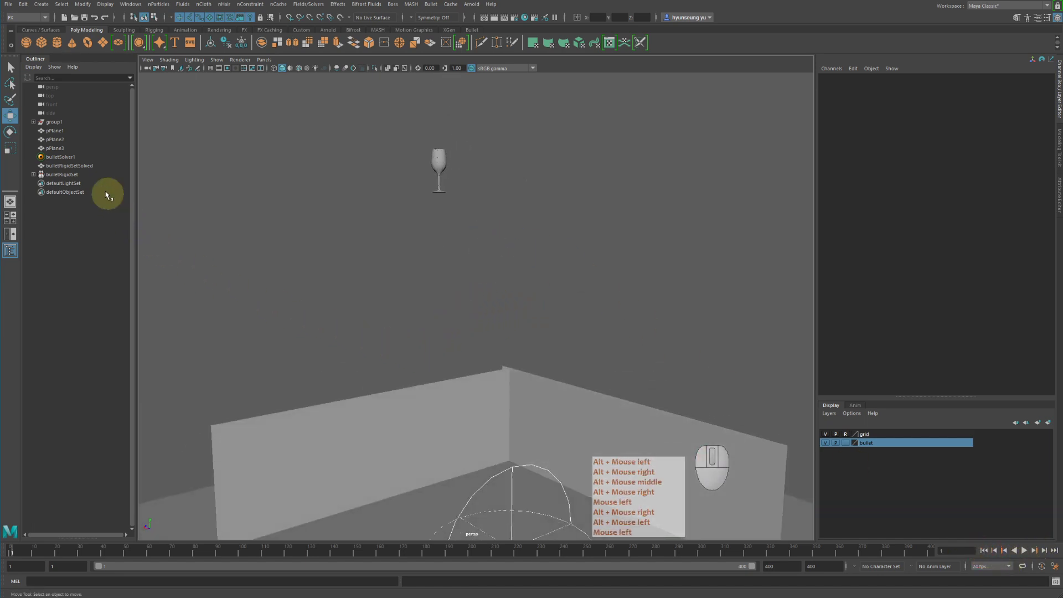
# - Select the solver node and bring up the bulletRigidSetInitialState attributes in the Attribute Editor
pyautogui.click(68, 160)
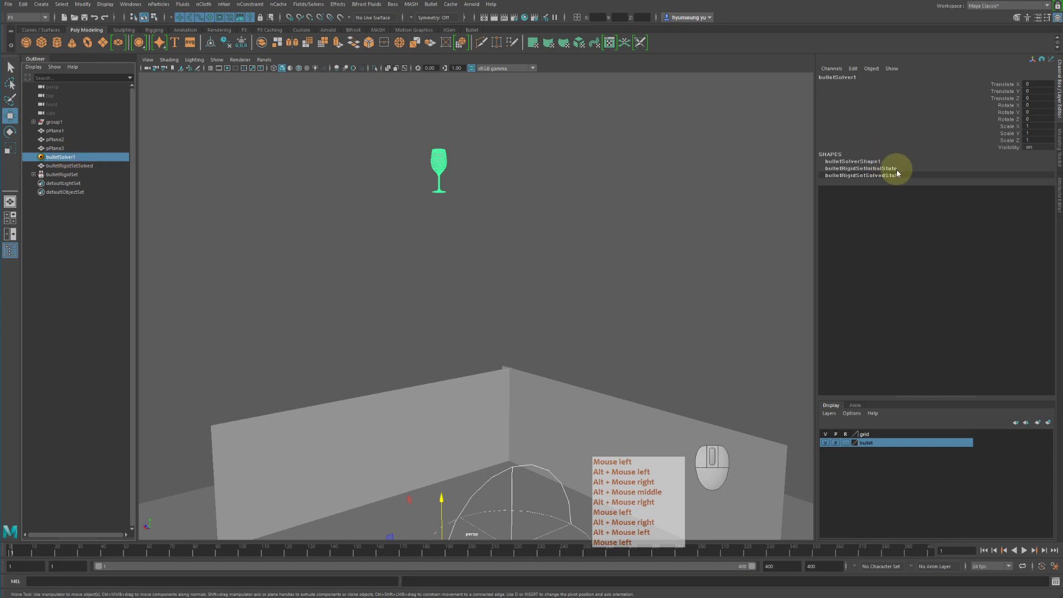
pyautogui.press('ctrl+a')
pyautogui.click(937, 79)
pyautogui.press('ctrl+a')
pyautogui.click(951, 84)
pyautogui.rightClick(951, 83)
pyautogui.middleClick(951, 84)
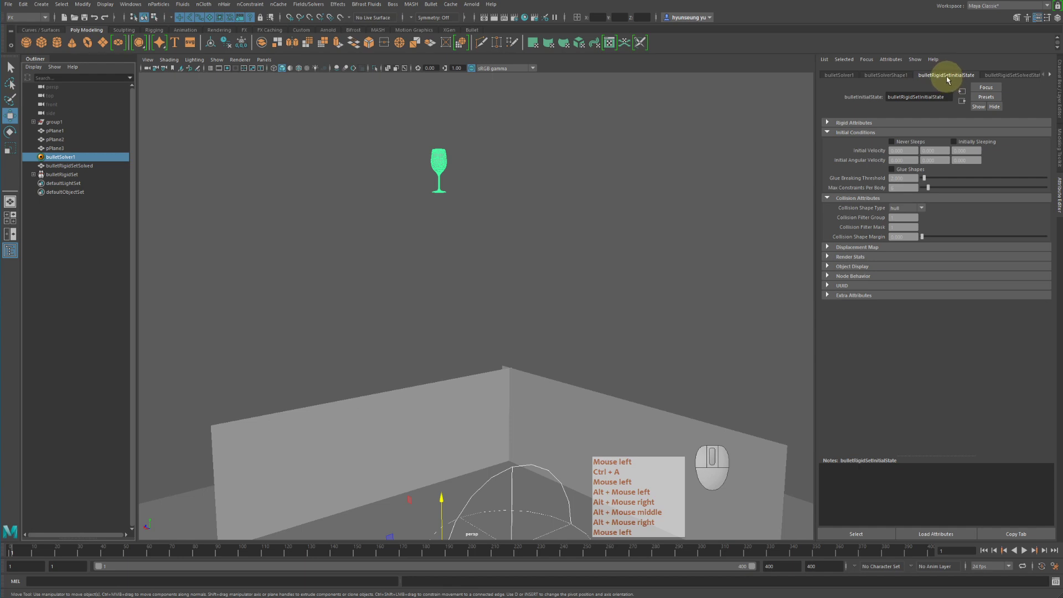
pyautogui.press('ctrl+a')
pyautogui.click(963, 78)
pyautogui.rightClick(963, 77)
pyautogui.middleClick(963, 77)
pyautogui.press('ctrl+a')
pyautogui.click(972, 80)
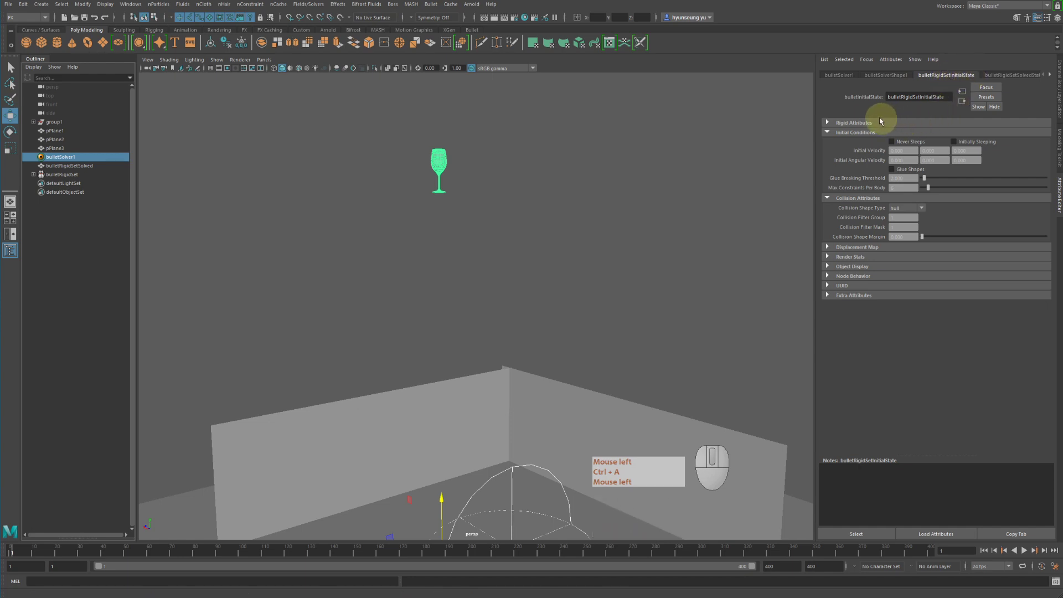
pyautogui.press('ctrl+a')
# - Enable Glue Shapes under the rigid set's Initial Conditions
pyautogui.click(889, 140)
pyautogui.click(908, 173)
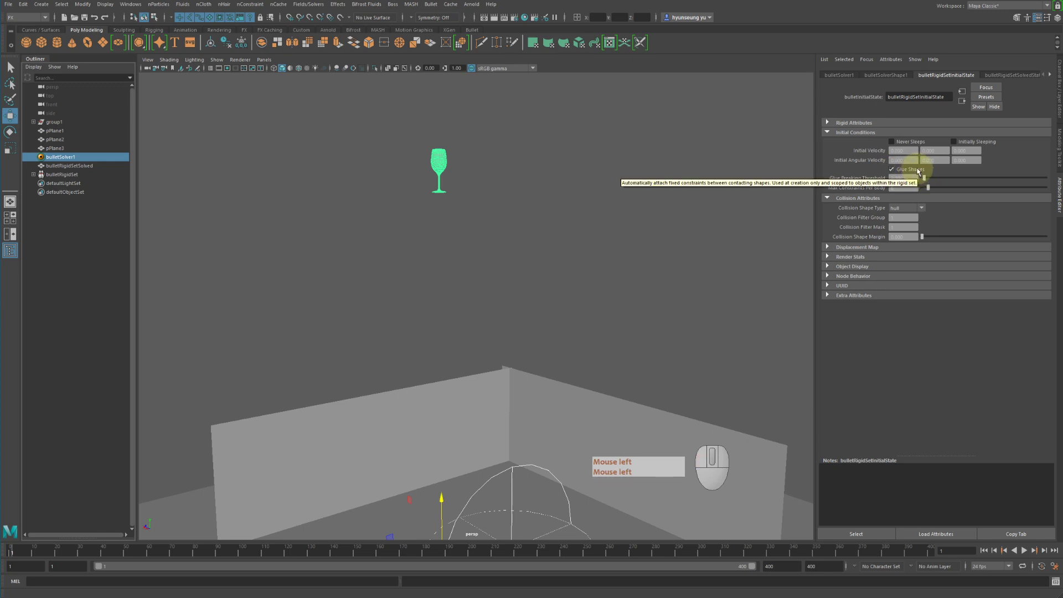
pyautogui.click(920, 172)
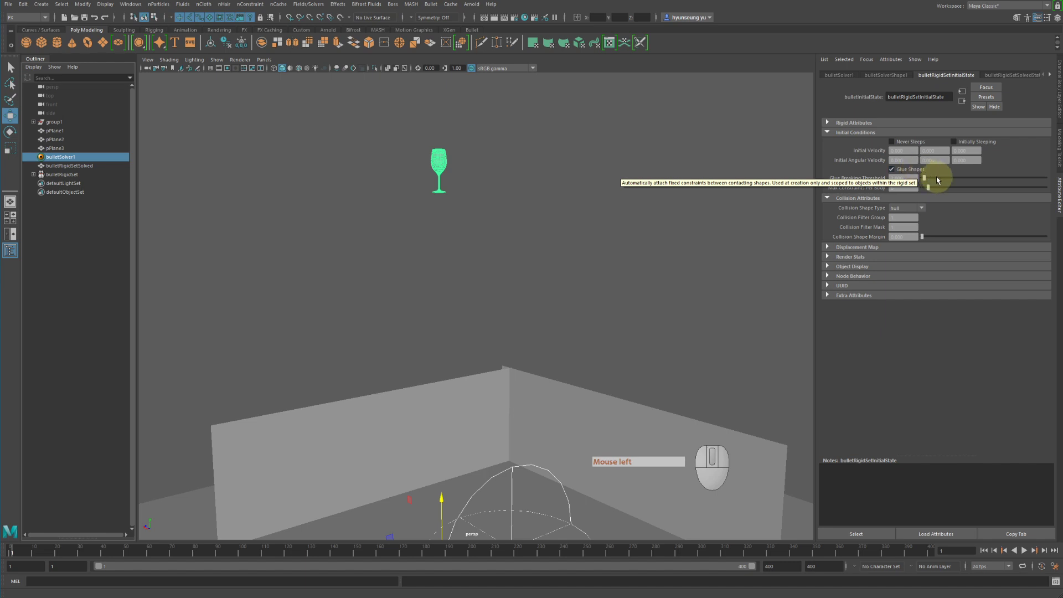
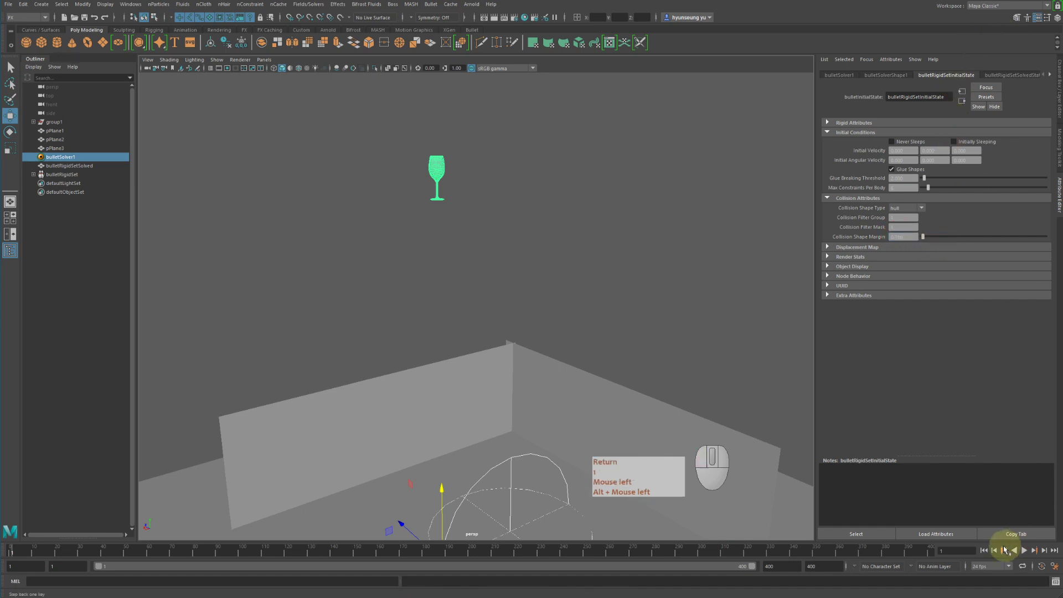
# - Raise the Glue Breaking Threshold, play the drop to test it and return to the first frame
pyautogui.click(989, 552)
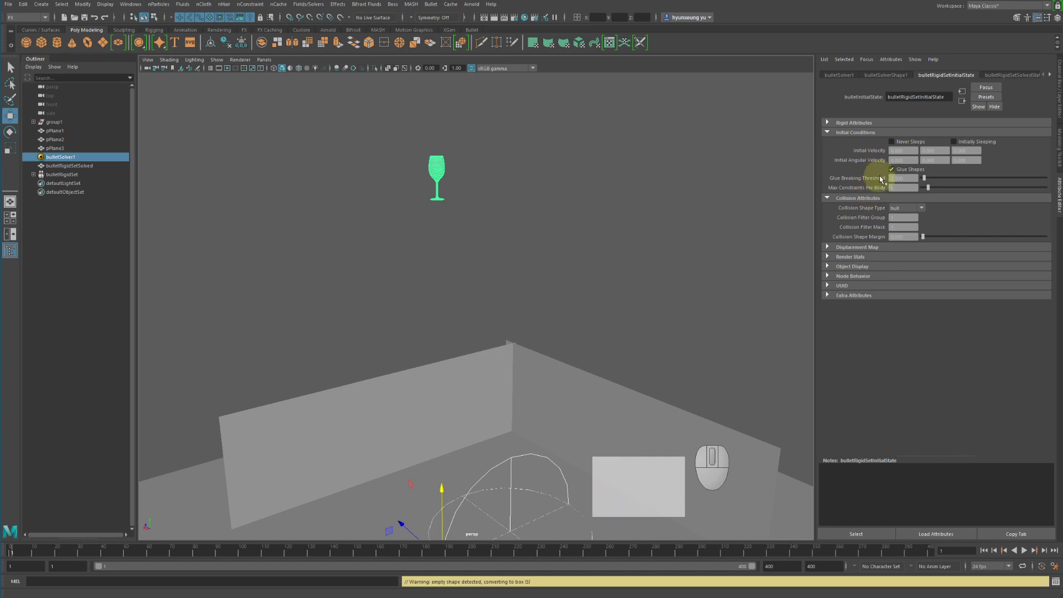
pyautogui.press('Return')
pyautogui.press('1')
pyautogui.click(1029, 552)
pyautogui.press('Return')
pyautogui.press('1')
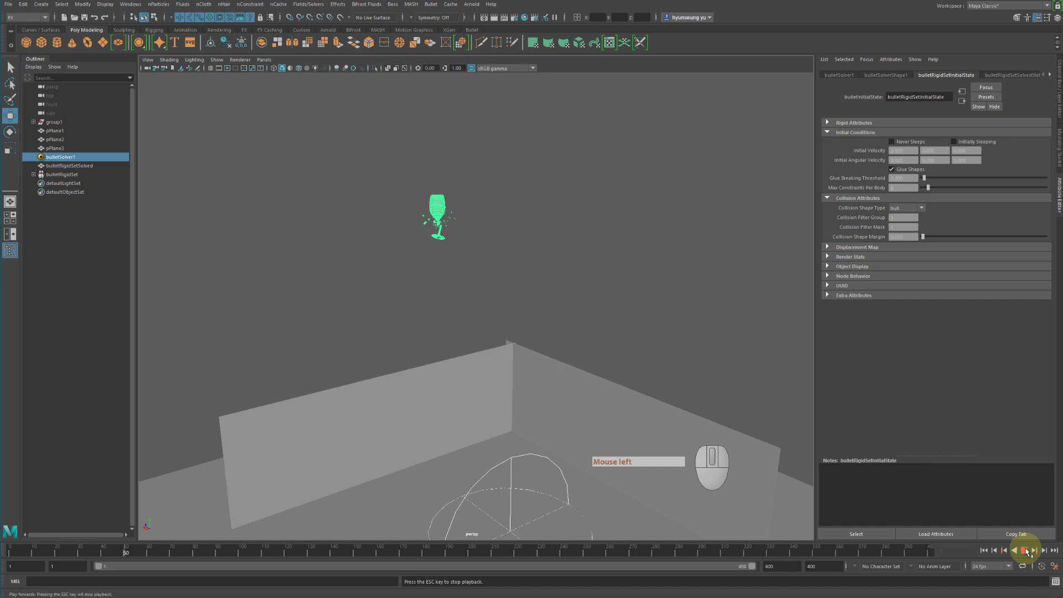
pyautogui.click(1029, 551)
pyautogui.click(990, 554)
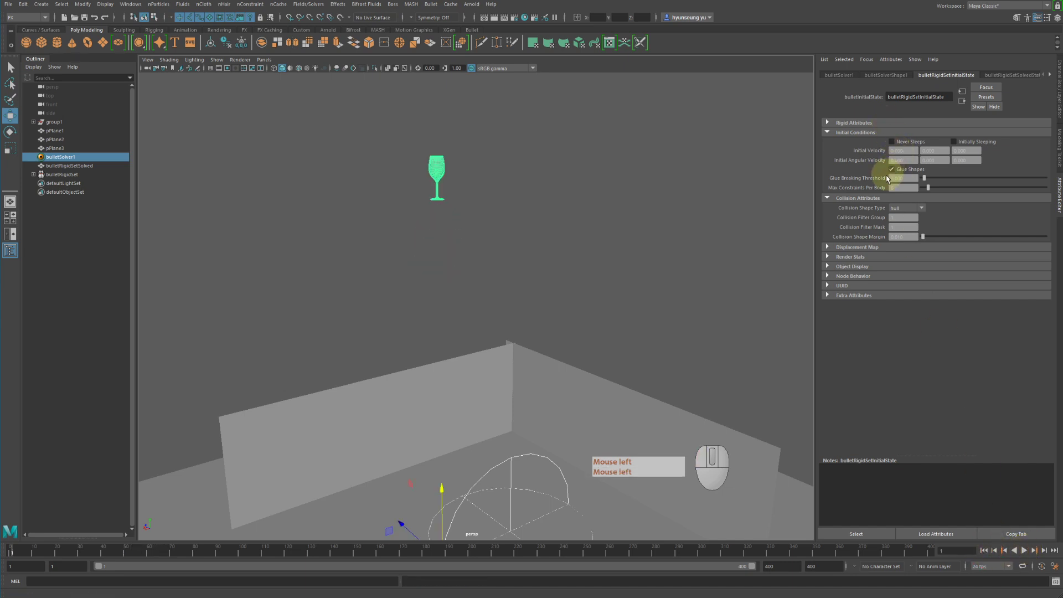
# - Raise the threshold further and Max Constraints Per Body, replaying until the glass falls as one piece
pyautogui.click(852, 181)
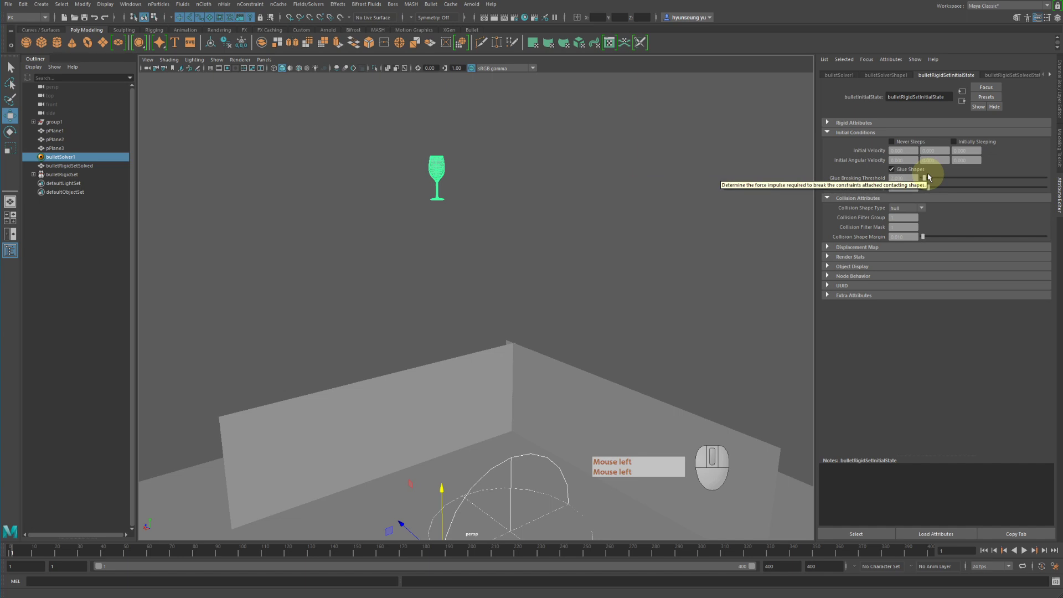
pyautogui.click(930, 177)
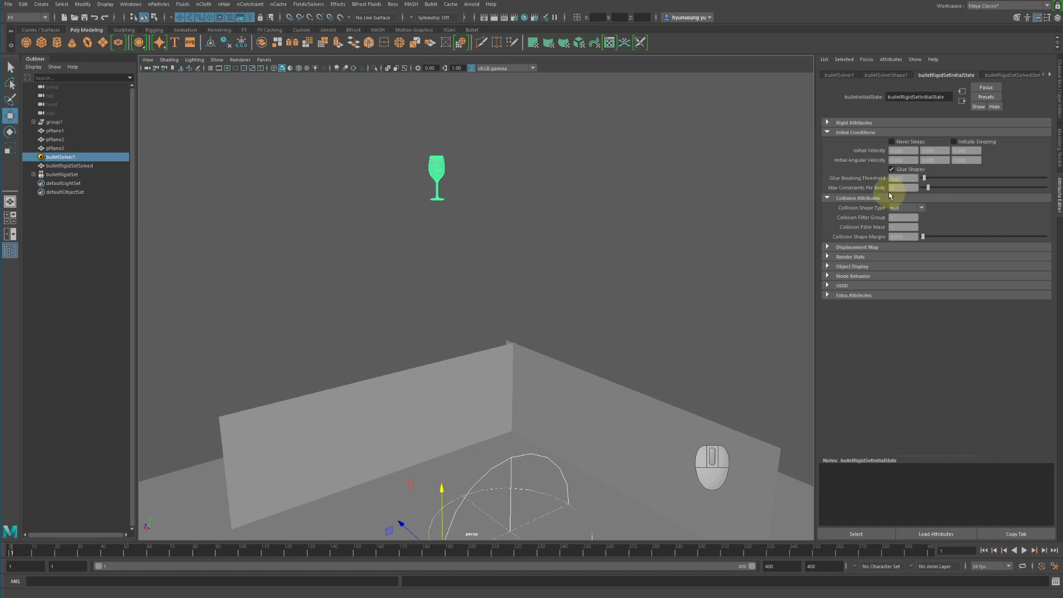
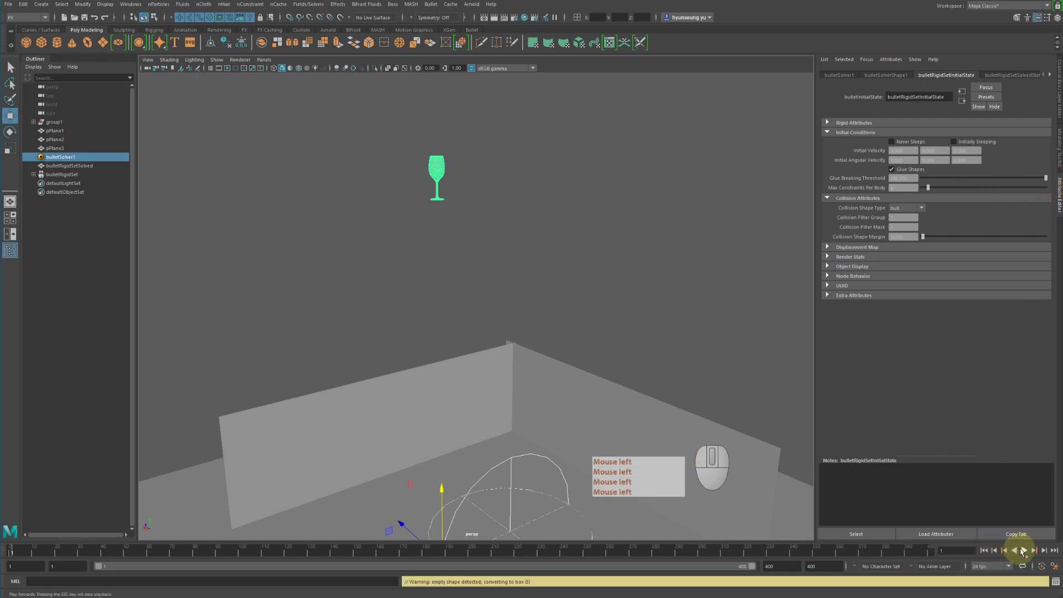
pyautogui.click(1029, 554)
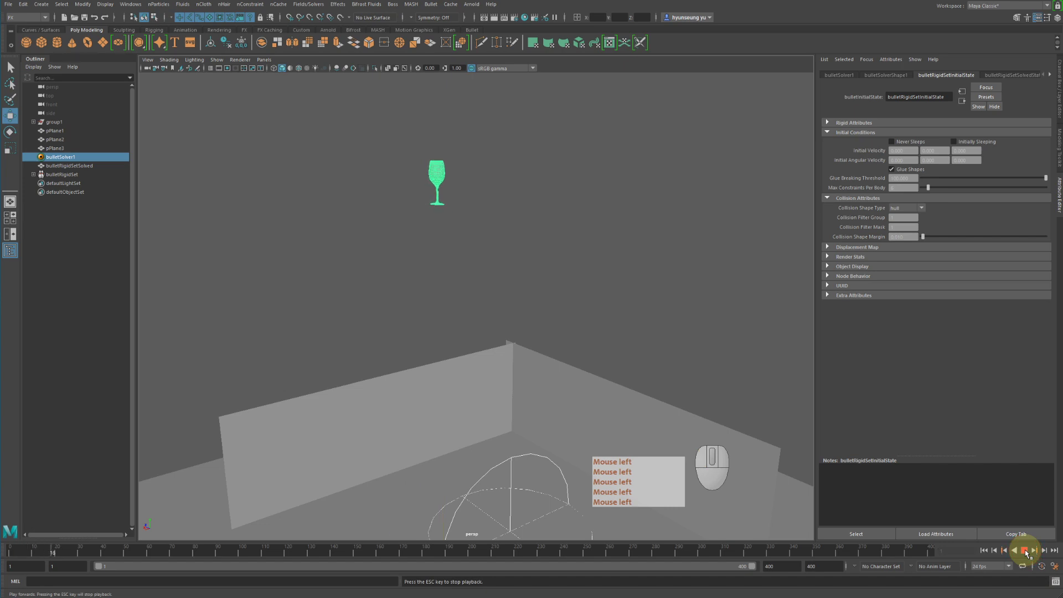
pyautogui.click(1029, 553)
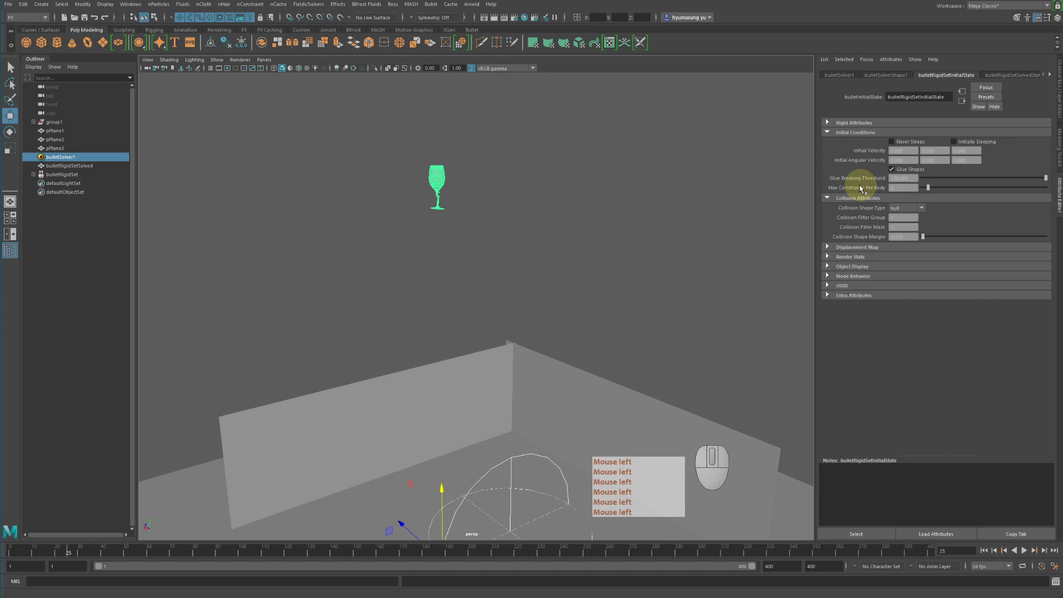
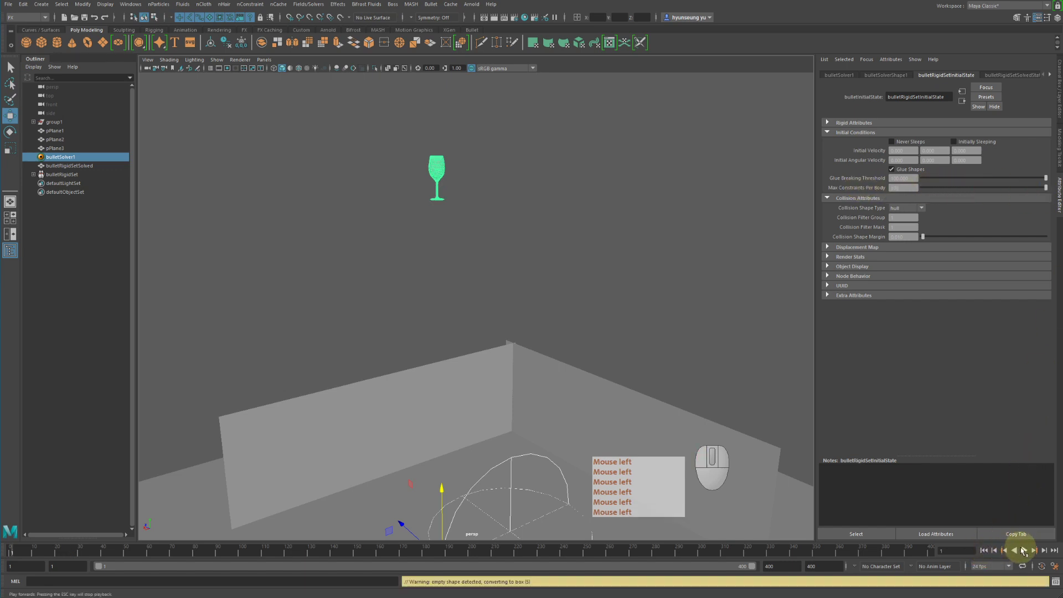
pyautogui.click(1029, 553)
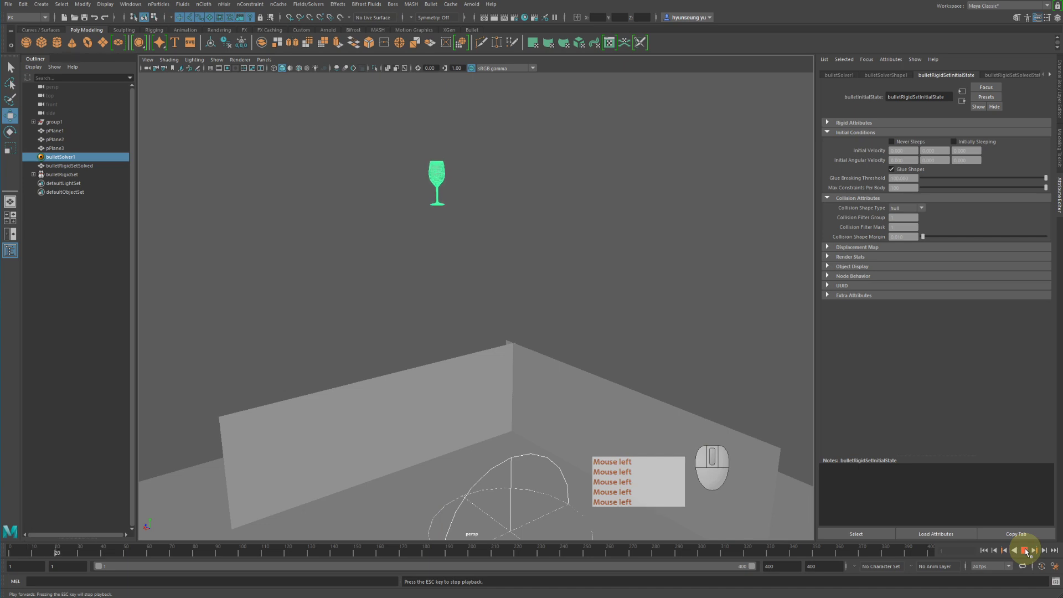
pyautogui.click(1030, 552)
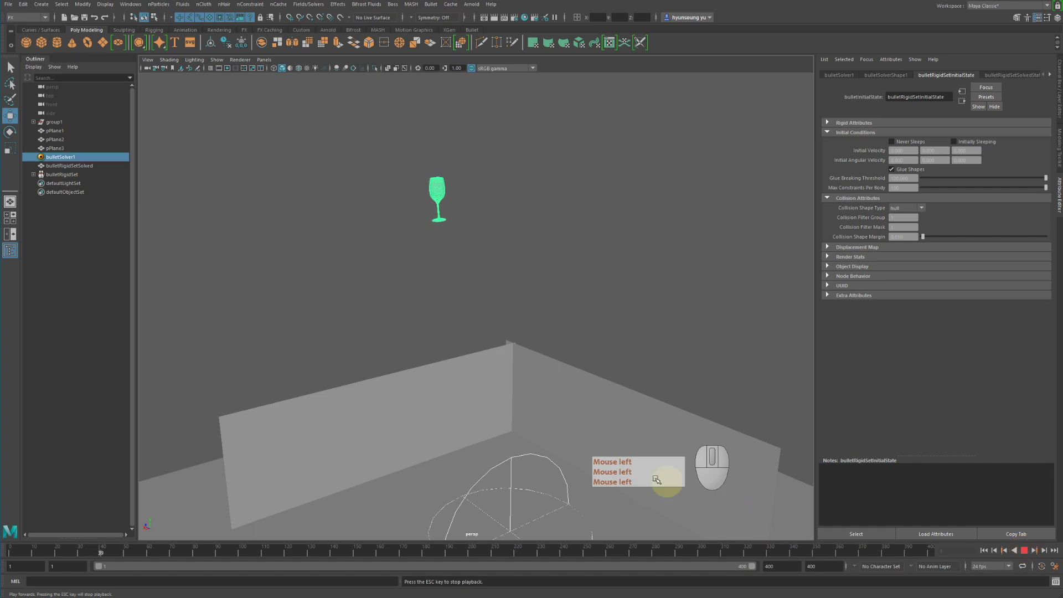
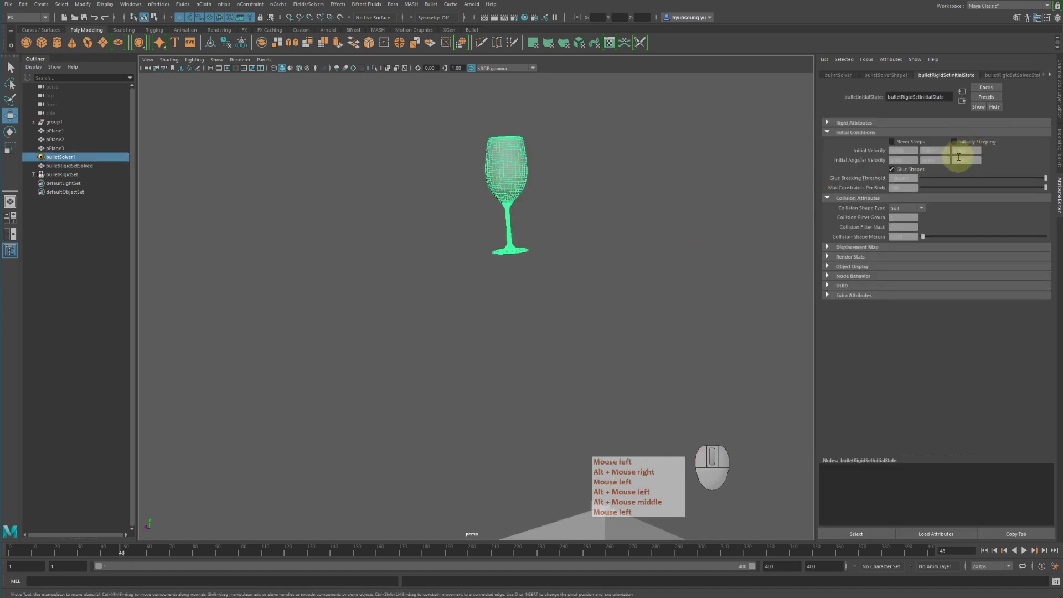
# - Enter an Initial Angular Velocity for the glass and play the drop to check it
pyautogui.middleClick(871, 154)
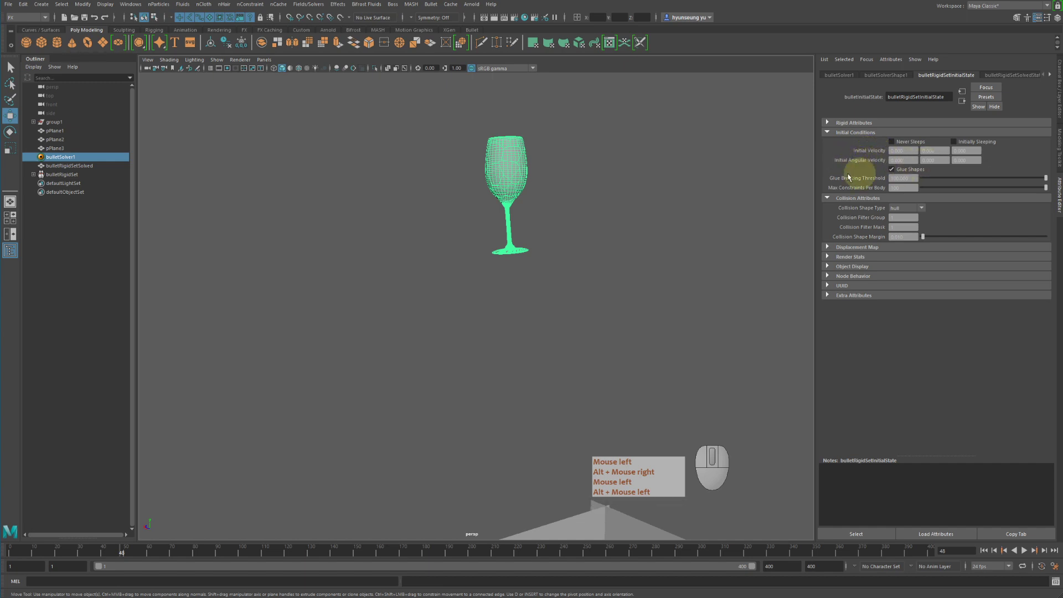
pyautogui.click(957, 170)
pyautogui.rightClick(956, 169)
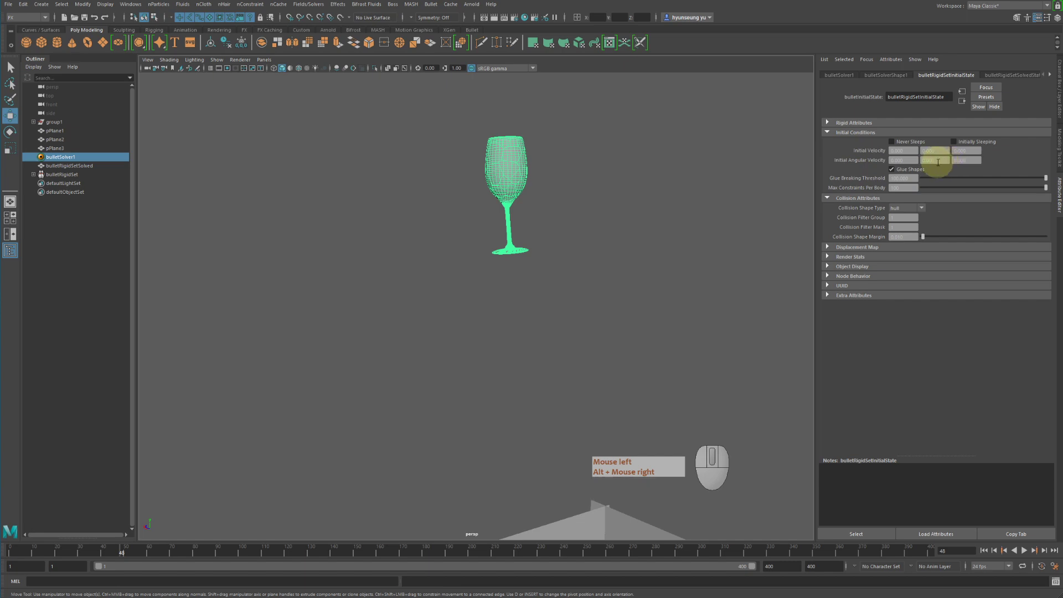
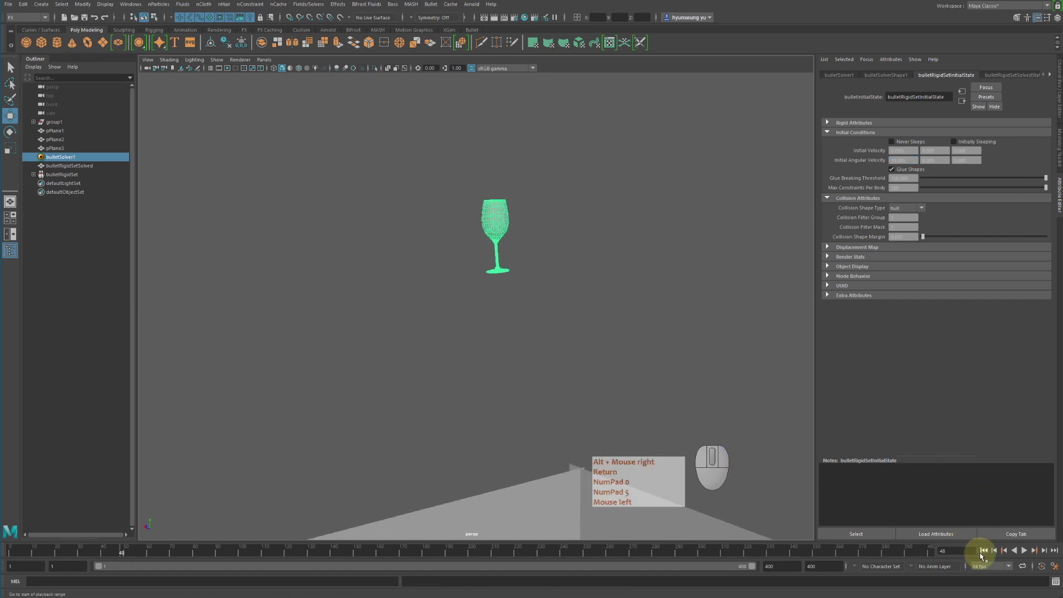
pyautogui.click(985, 554)
pyautogui.press('Return')
pyautogui.press('KP_0')
pyautogui.press('KP_5')
pyautogui.rightClick(985, 555)
pyautogui.click(1030, 552)
pyautogui.press('KP_5')
pyautogui.click(1030, 552)
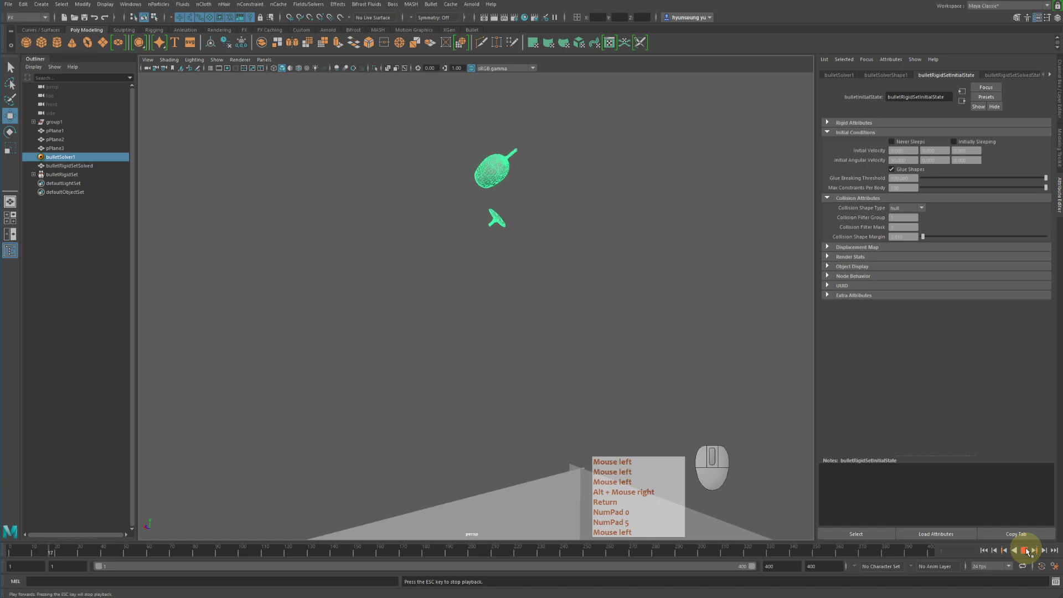
pyautogui.press('Return')
pyautogui.press('KP_0')
pyautogui.press('KP_5')
pyautogui.click(1031, 552)
pyautogui.rightClick(1030, 553)
pyautogui.click(1030, 552)
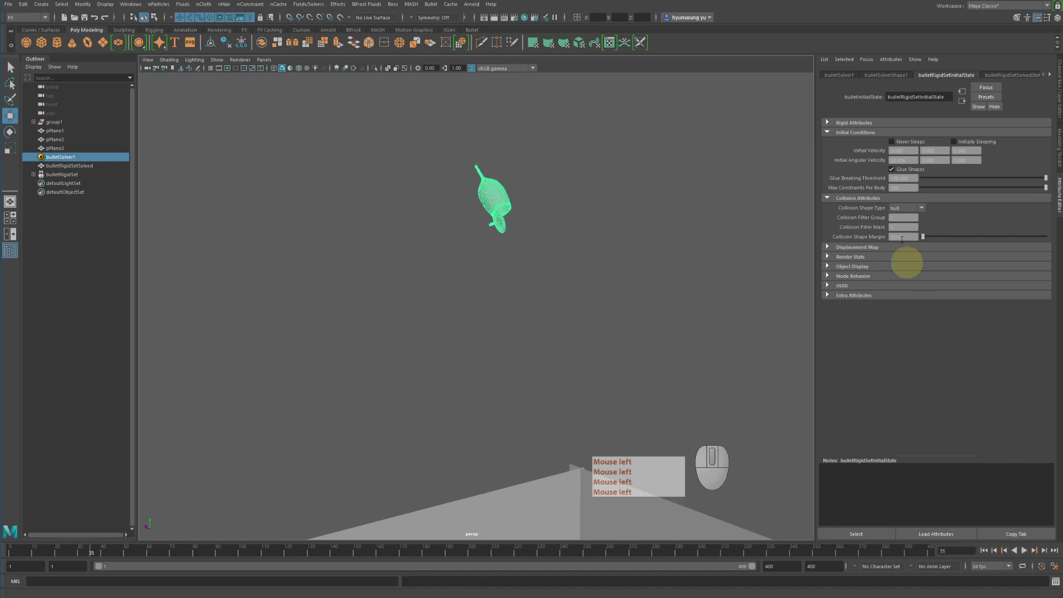
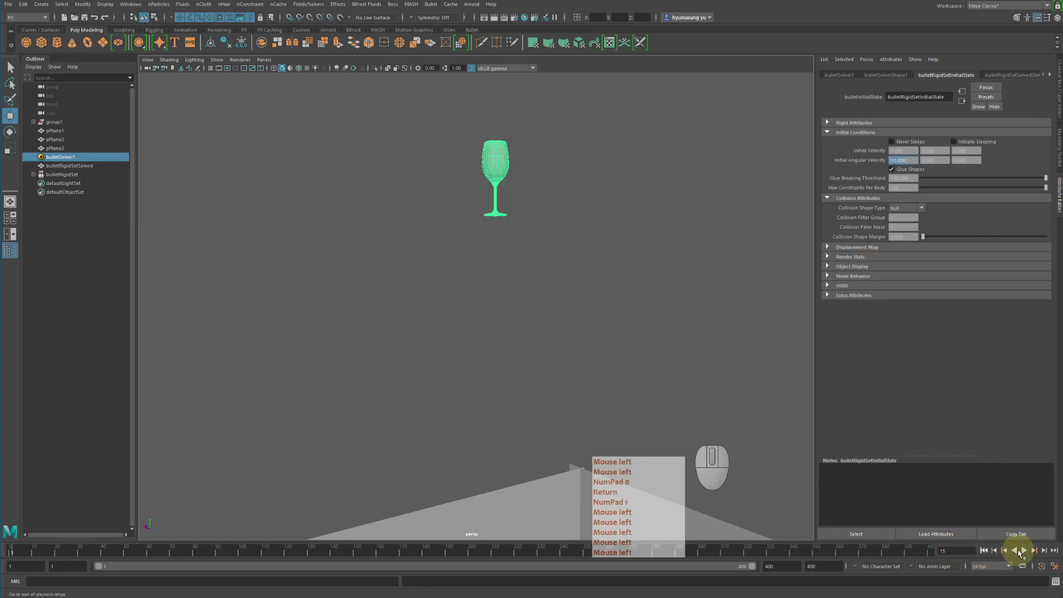
# - Rewind, adjust the initial spin value and replay, stopping to inspect the tumbling glass
pyautogui.click(1027, 554)
pyautogui.press('KP_0')
pyautogui.press('Return')
pyautogui.press('KP_1')
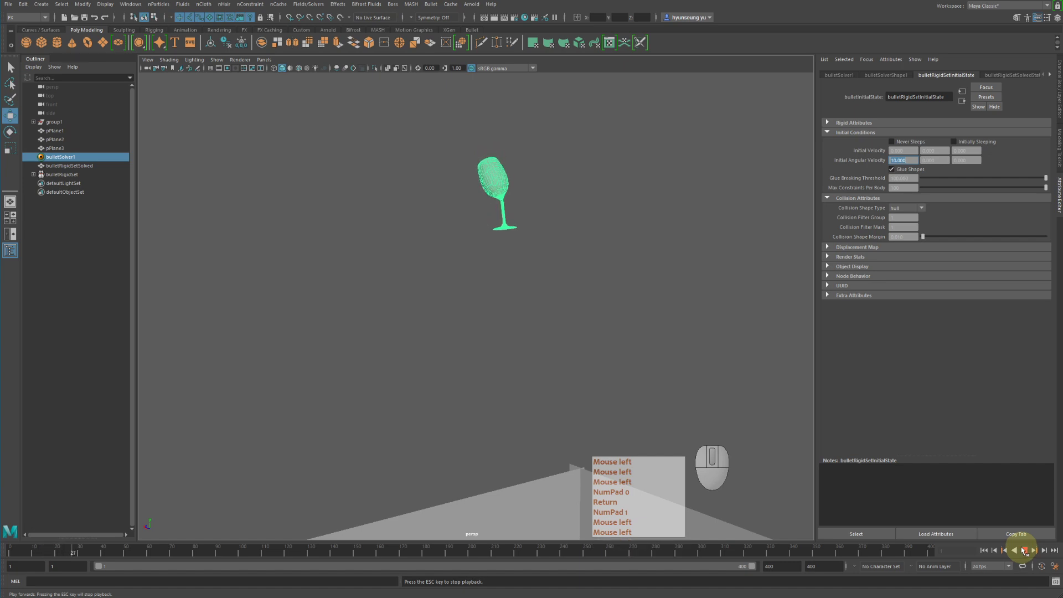
pyautogui.click(1023, 551)
pyautogui.press('KP_0')
pyautogui.press('Return')
pyautogui.press('KP_1')
pyautogui.click(1025, 551)
pyautogui.click(1020, 547)
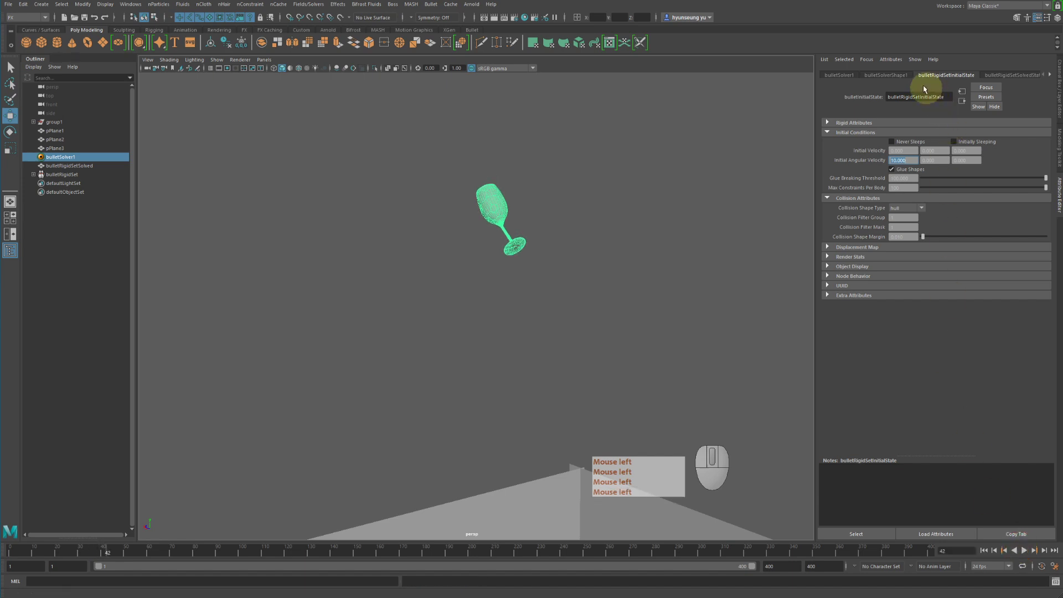
# - Set the bulletSolverShape1 Gravity Y to -98
pyautogui.click(887, 76)
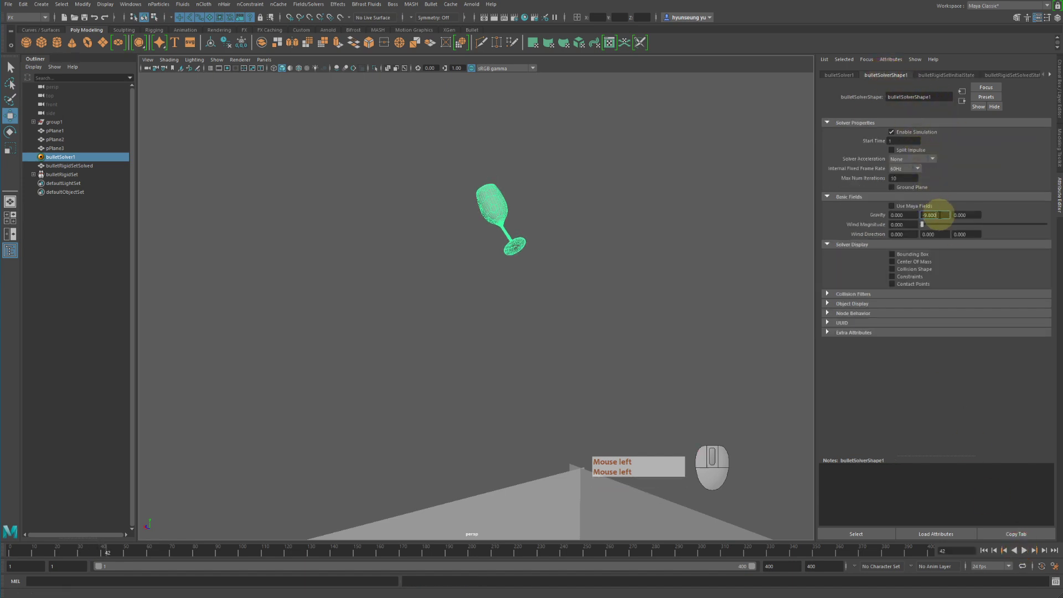
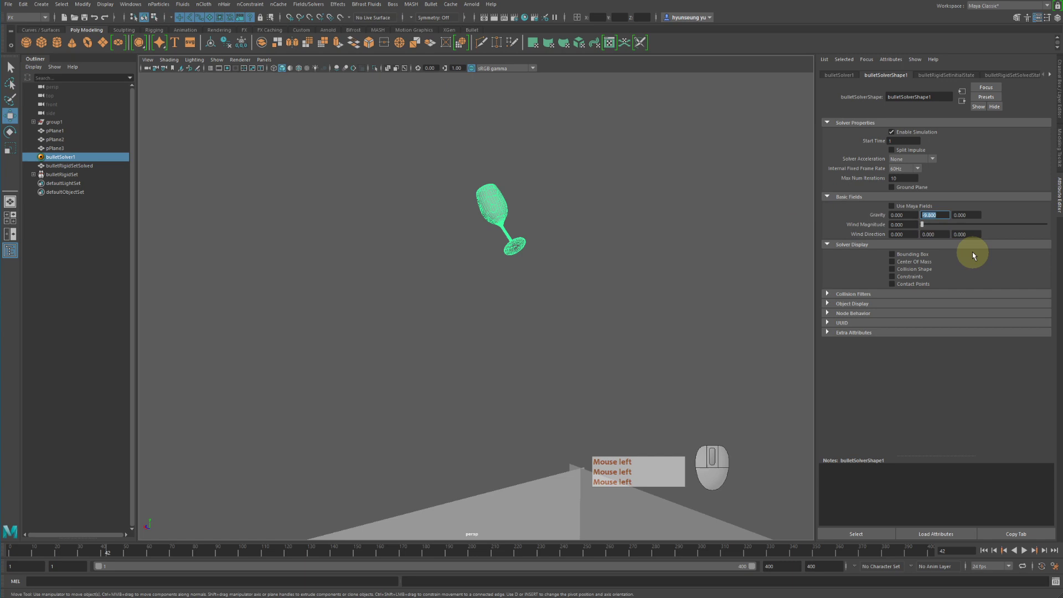
pyautogui.click(977, 256)
pyautogui.press('KP_Subtract')
pyautogui.click(977, 256)
pyautogui.press('KP_9')
pyautogui.press('KP_8')
pyautogui.press('Return')
pyautogui.press('KP_8')
pyautogui.press('KP_9')
pyautogui.press('KP_Subtract')
pyautogui.click(977, 256)
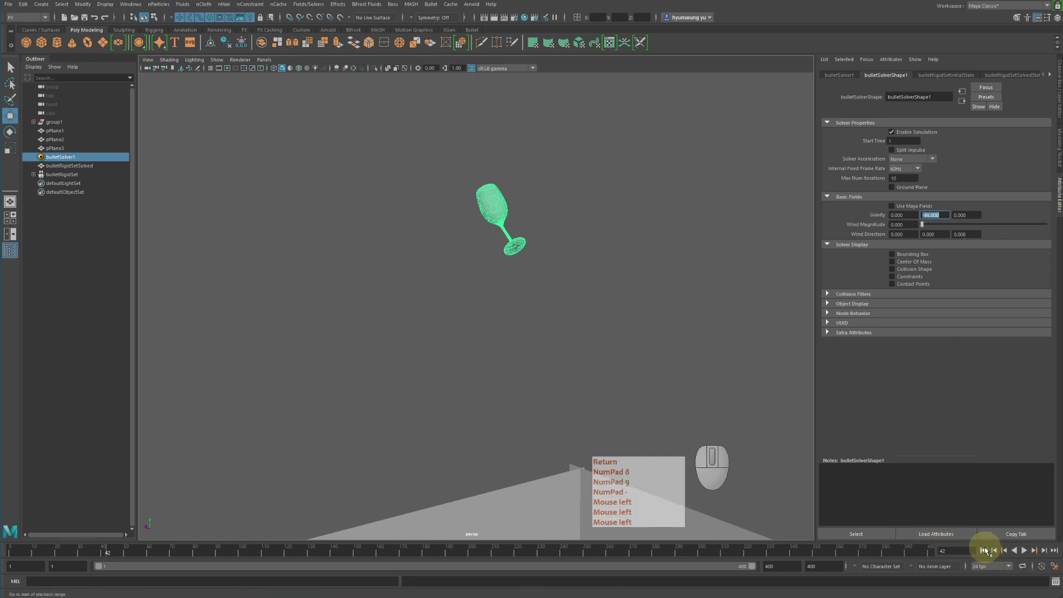
pyautogui.press('Return')
pyautogui.press('KP_8')
pyautogui.press('KP_9')
pyautogui.press('KP_Subtract')
# - Play the drop from the start, watch the glass land in pieces and rewind to frame one
pyautogui.click(989, 552)
pyautogui.click(1026, 552)
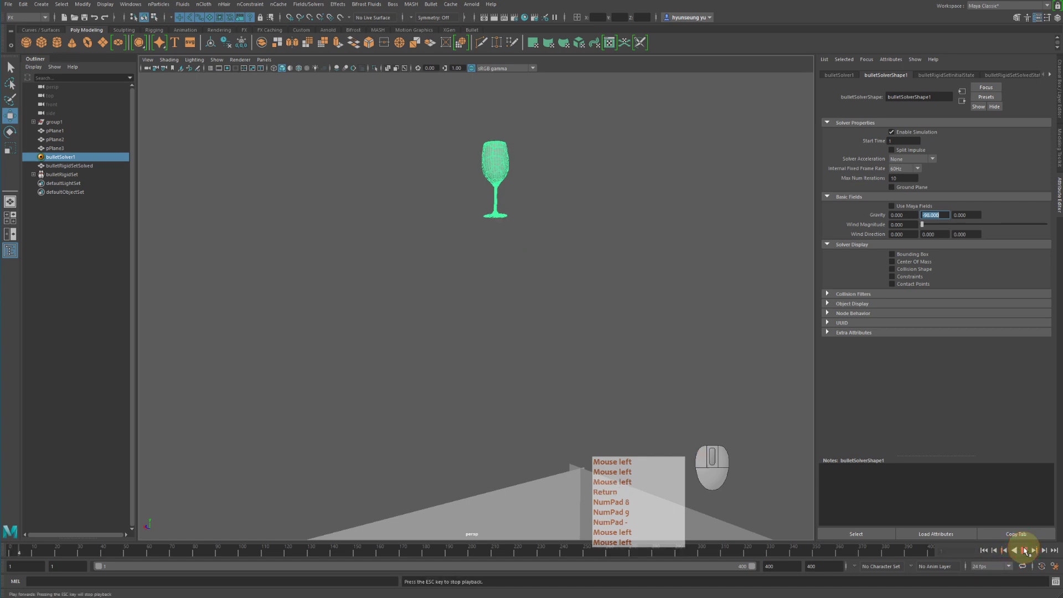
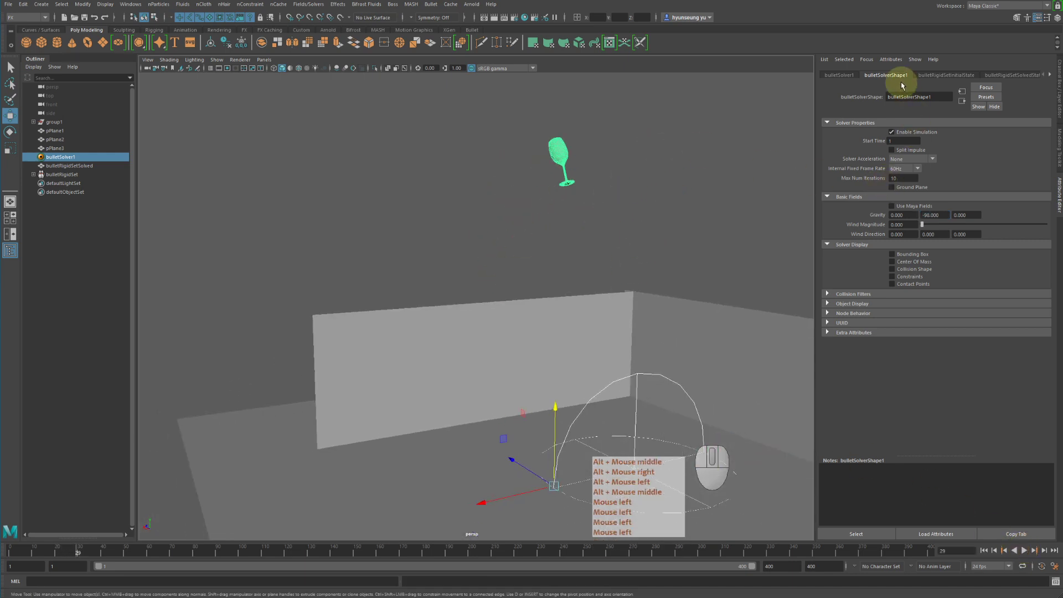
pyautogui.click(1030, 554)
pyautogui.middleClick(1030, 554)
pyautogui.rightClick(1030, 554)
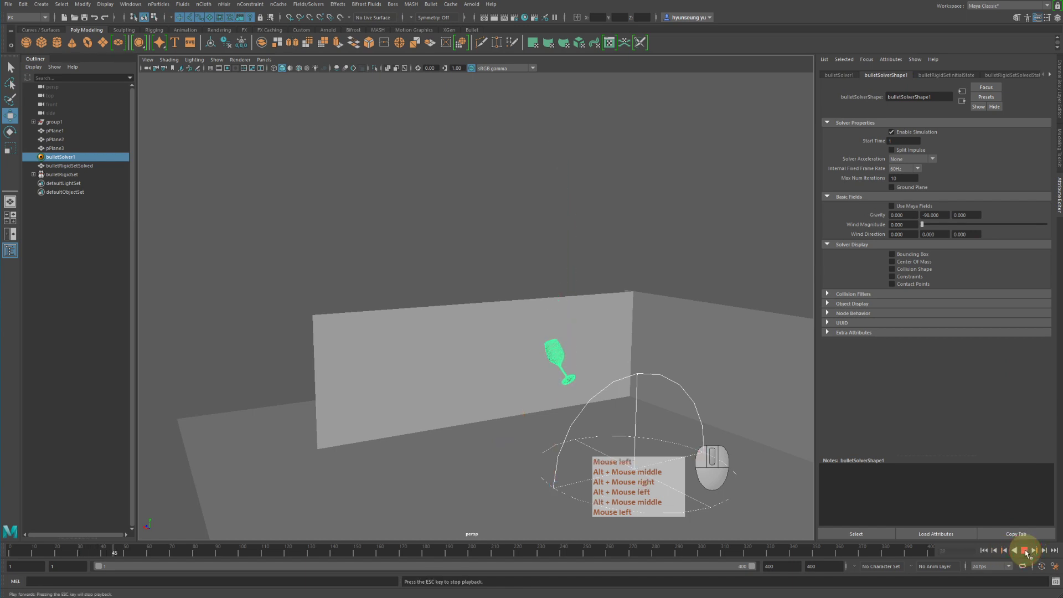
pyautogui.doubleClick(1030, 554)
pyautogui.middleClick(1030, 554)
pyautogui.middleClick(1030, 554)
pyautogui.rightClick(1029, 554)
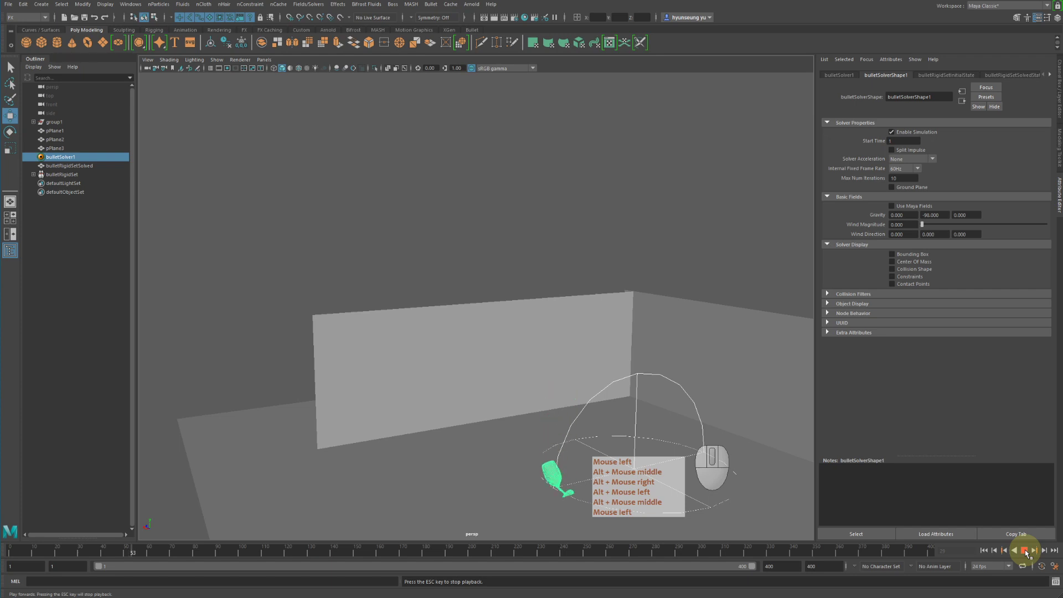
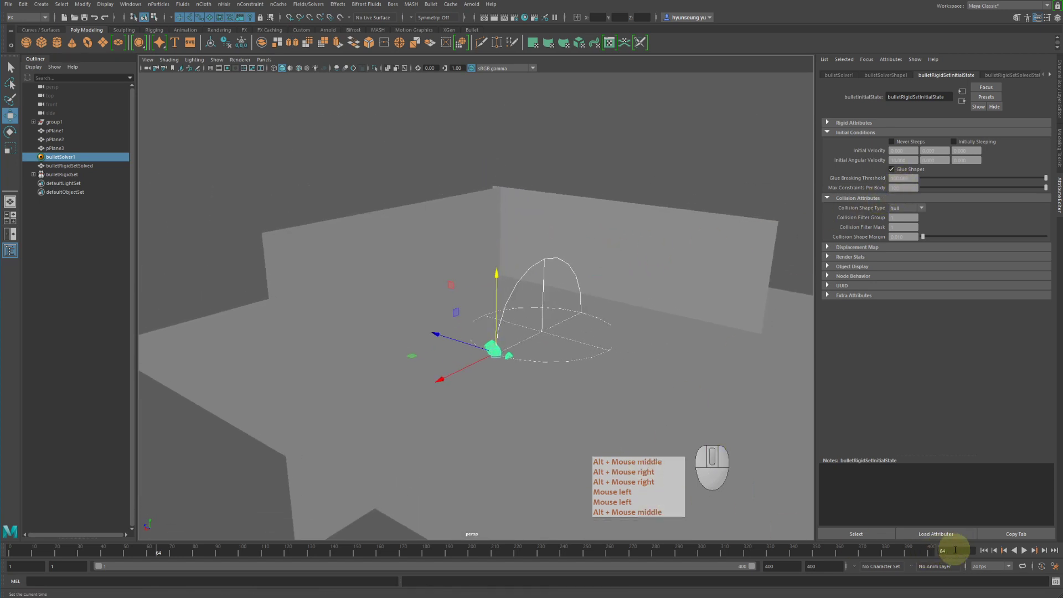
pyautogui.click(985, 556)
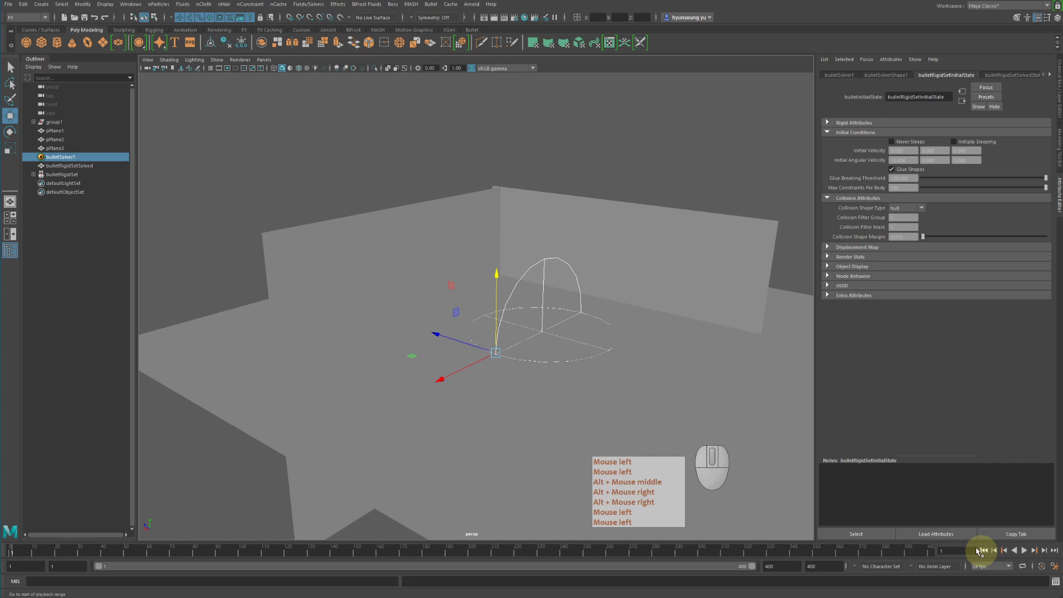
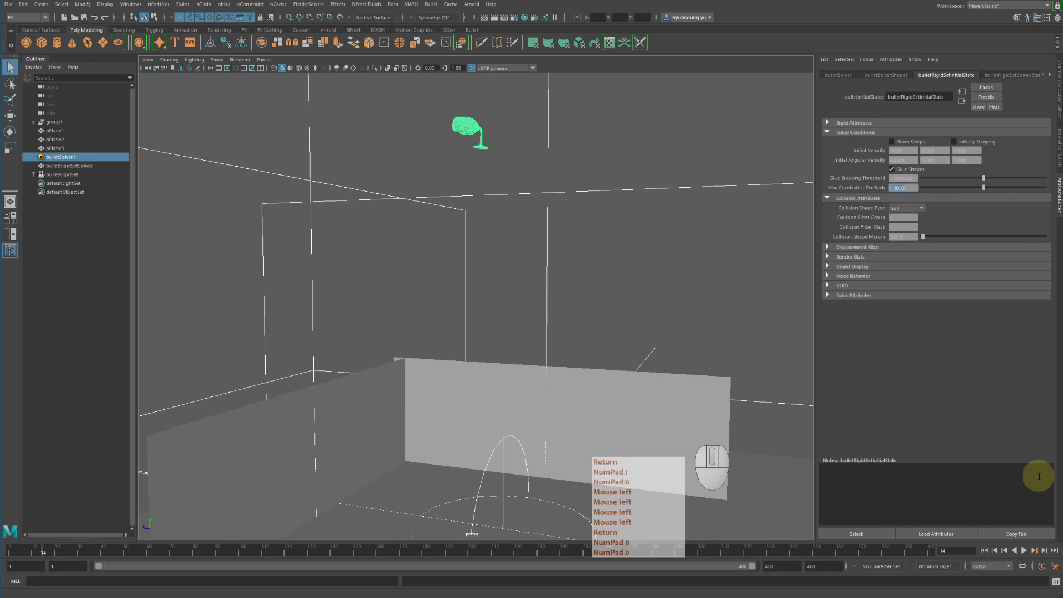
# - Set Max Constraints Per Body to 1000 with Glue Shapes kept on
pyautogui.press('Return')
pyautogui.press('KP_0')
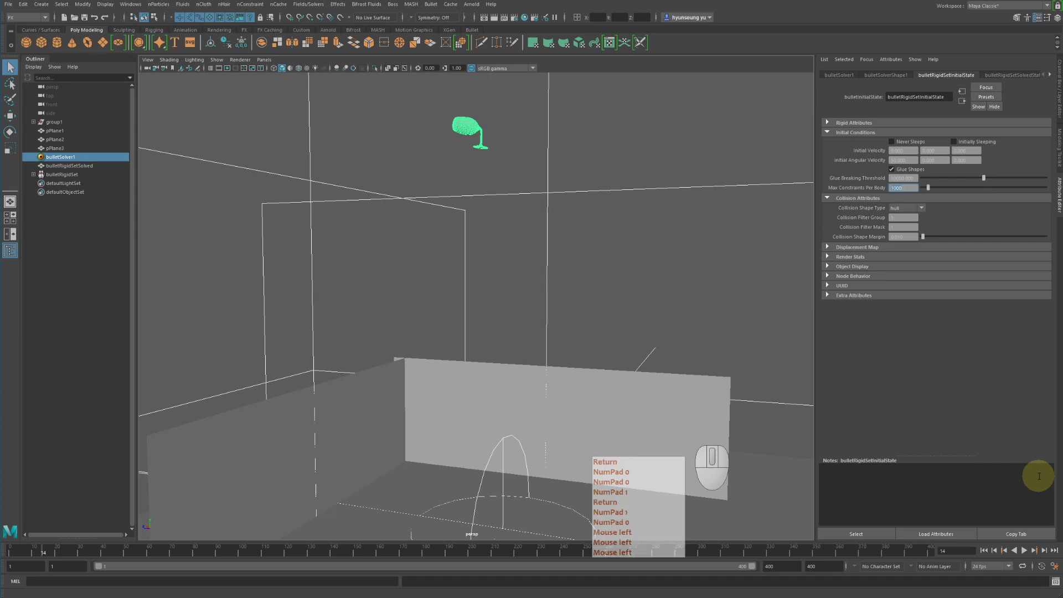
pyautogui.press('Return')
pyautogui.press('KP_0')
pyautogui.press('KP_1')
pyautogui.click(987, 552)
pyautogui.press('Return')
pyautogui.press('KP_0')
pyautogui.press('KP_1')
# - Play the drop until the glass lands as clumped pieces and frame the view on it
pyautogui.click(1029, 554)
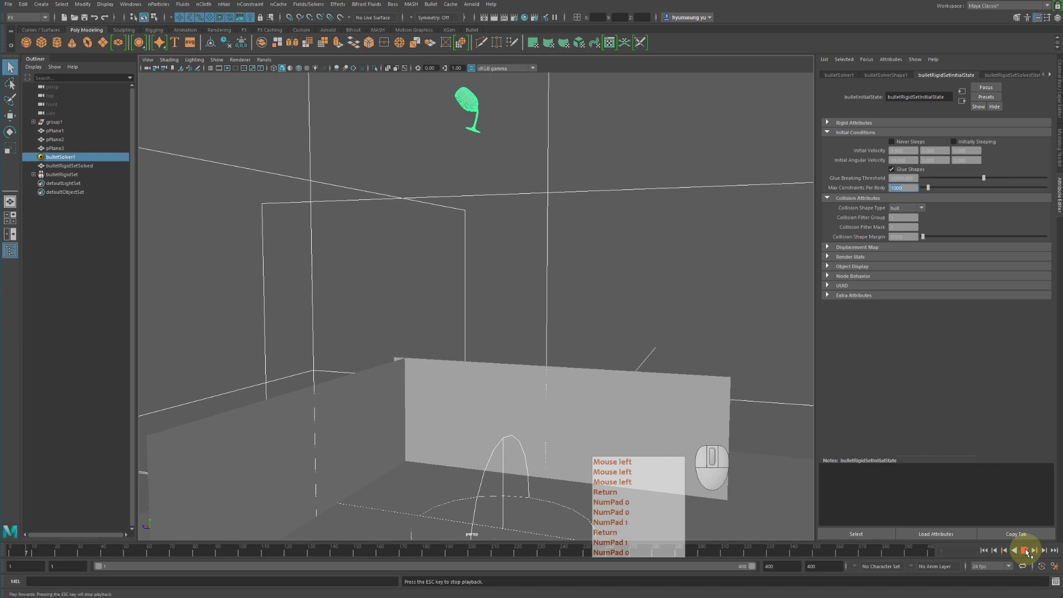
pyautogui.press('KP_1')
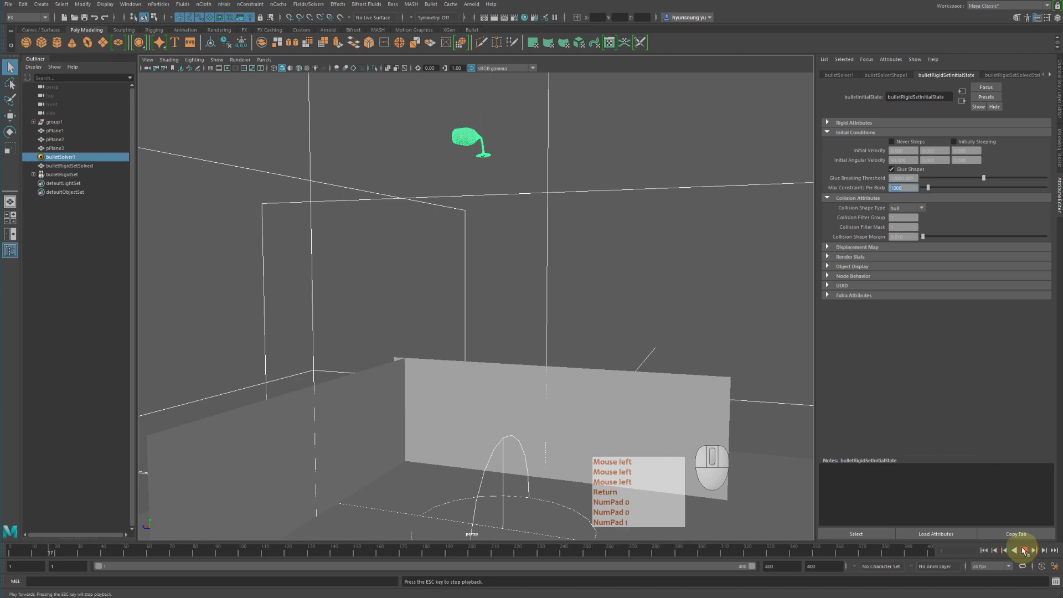
pyautogui.press('Return')
pyautogui.press('KP_0')
pyautogui.click(1027, 551)
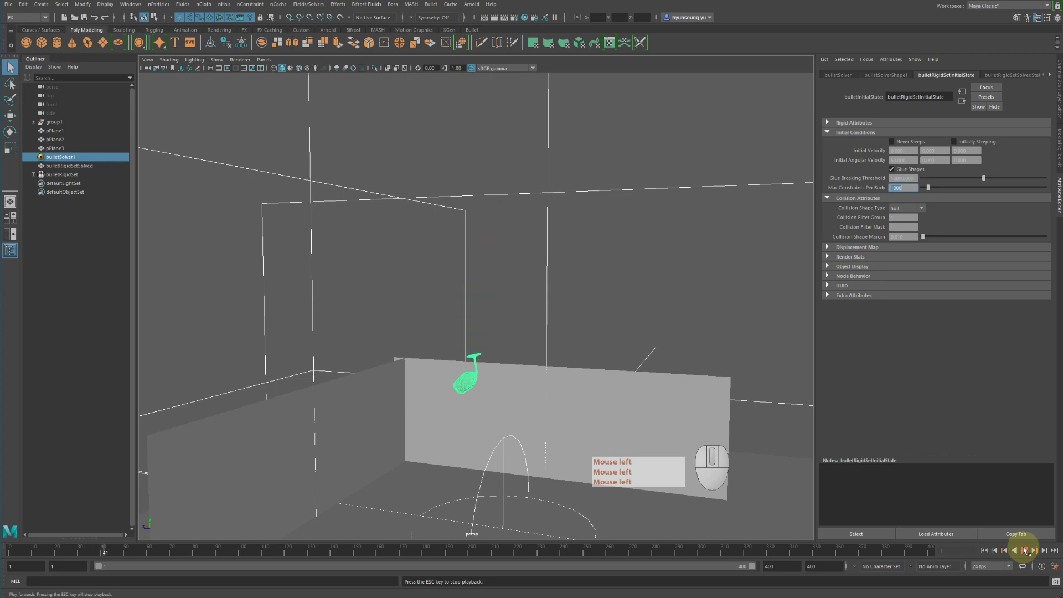
pyautogui.click(1027, 550)
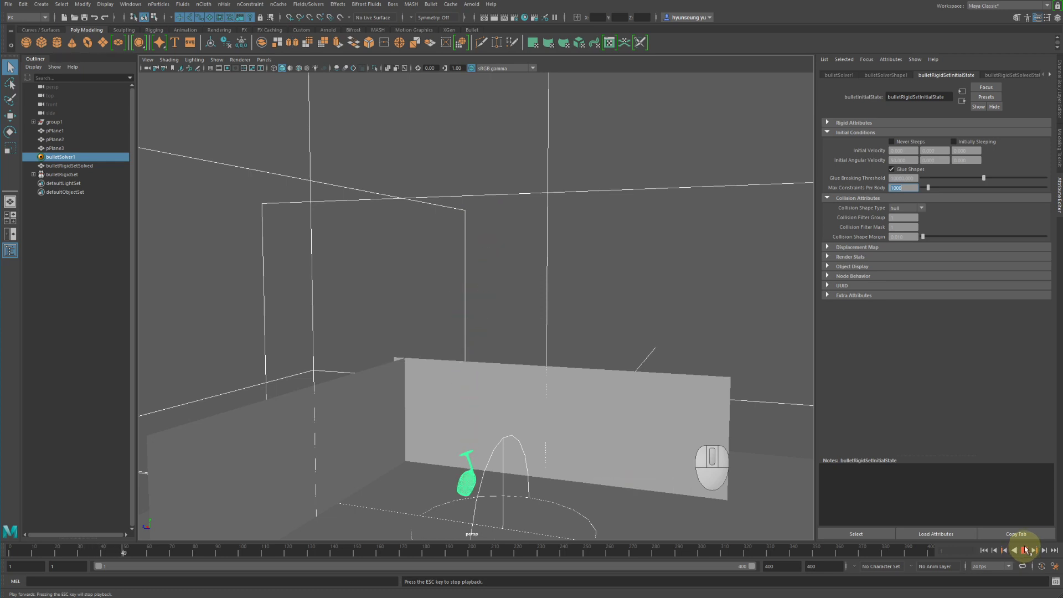
pyautogui.click(1030, 550)
pyautogui.moveTo(709, 415); pyautogui.dragTo(760, 294)
pyautogui.rightClick(755, 290)
pyautogui.middleClick(749, 294)
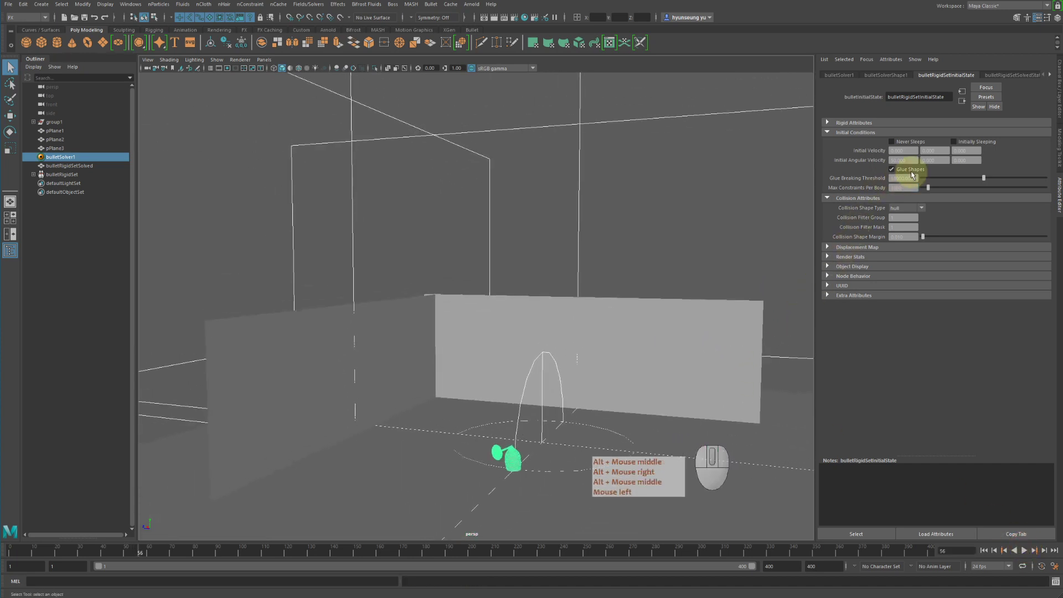
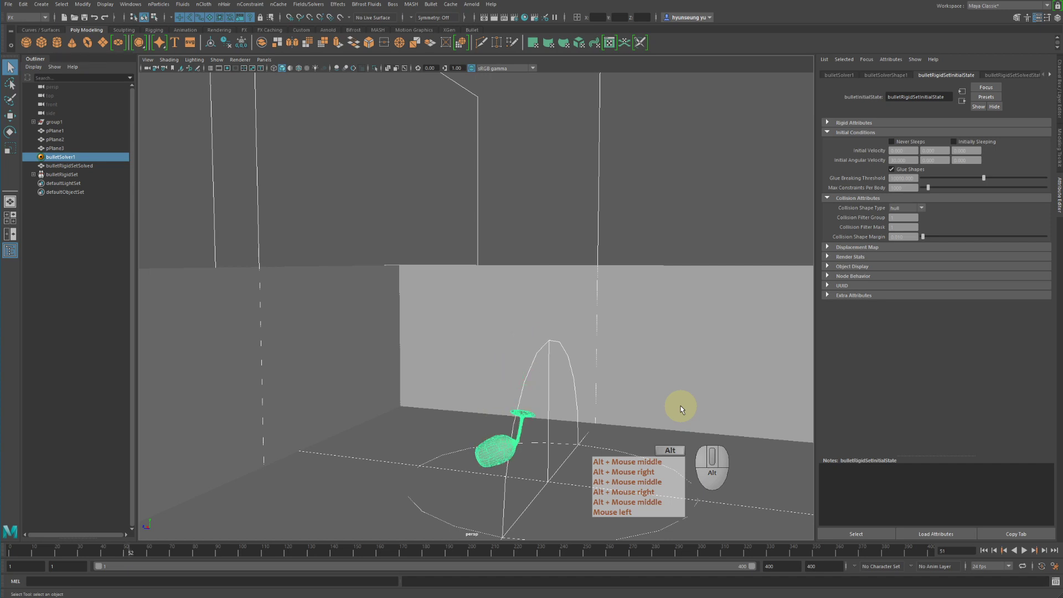
# - Pan, orbit and zoom around the fallen glass after keying the glue threshold values
pyautogui.middleClick(146, 573)
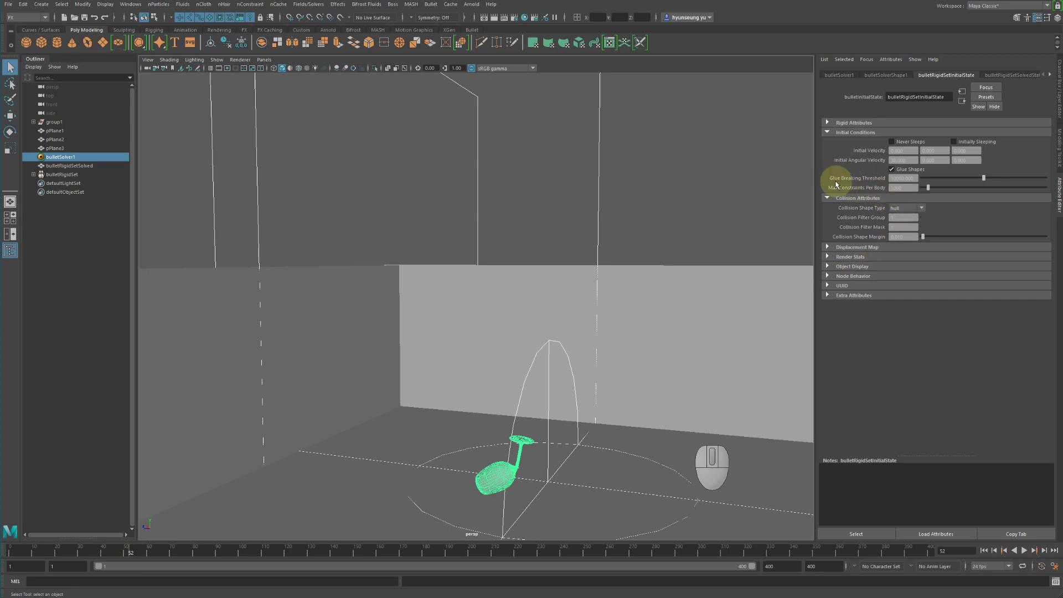
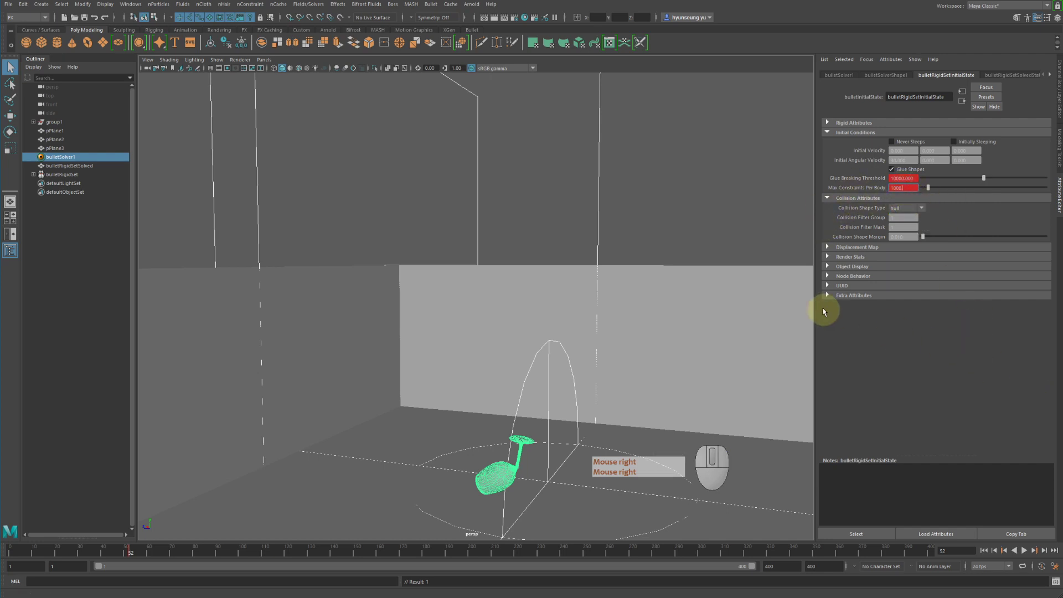
pyautogui.moveTo(618, 226); pyautogui.dragTo(628, 225)
pyautogui.rightClick(630, 224)
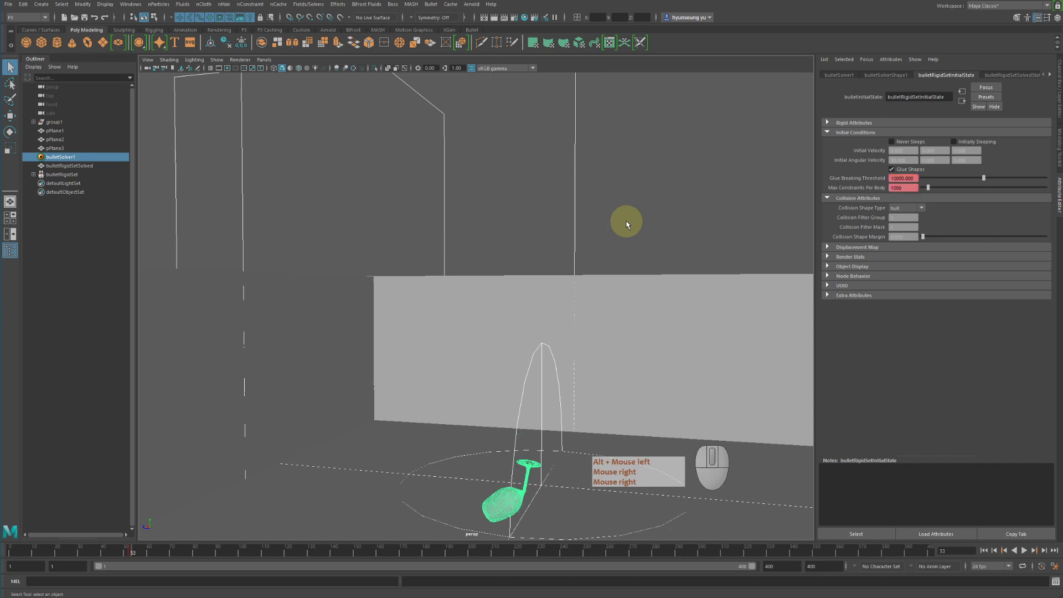
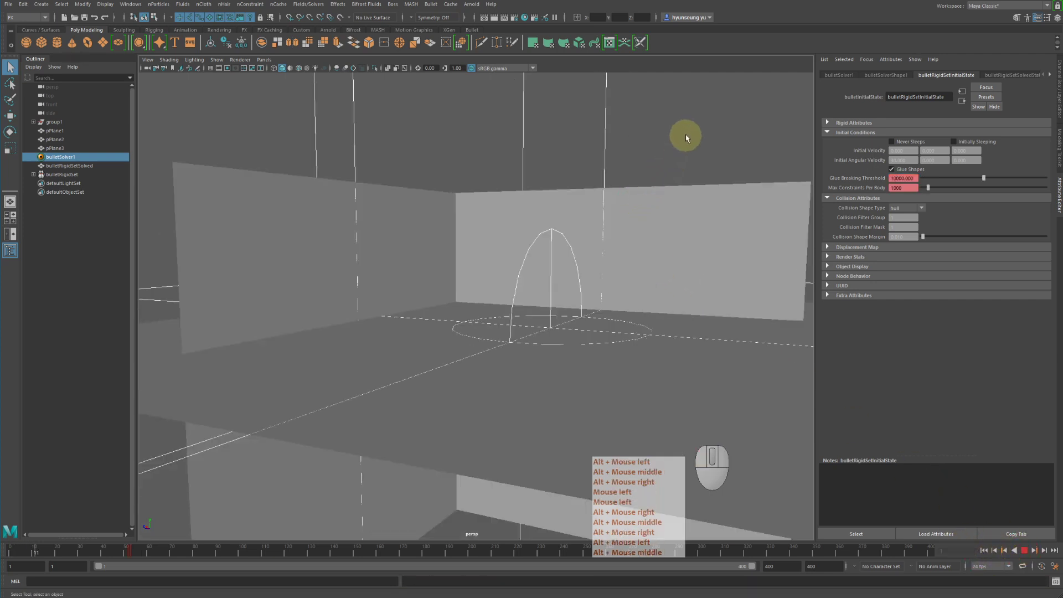
# - Play the simulation and follow the glass as it lands and shatters on the floor
pyautogui.click(692, 134)
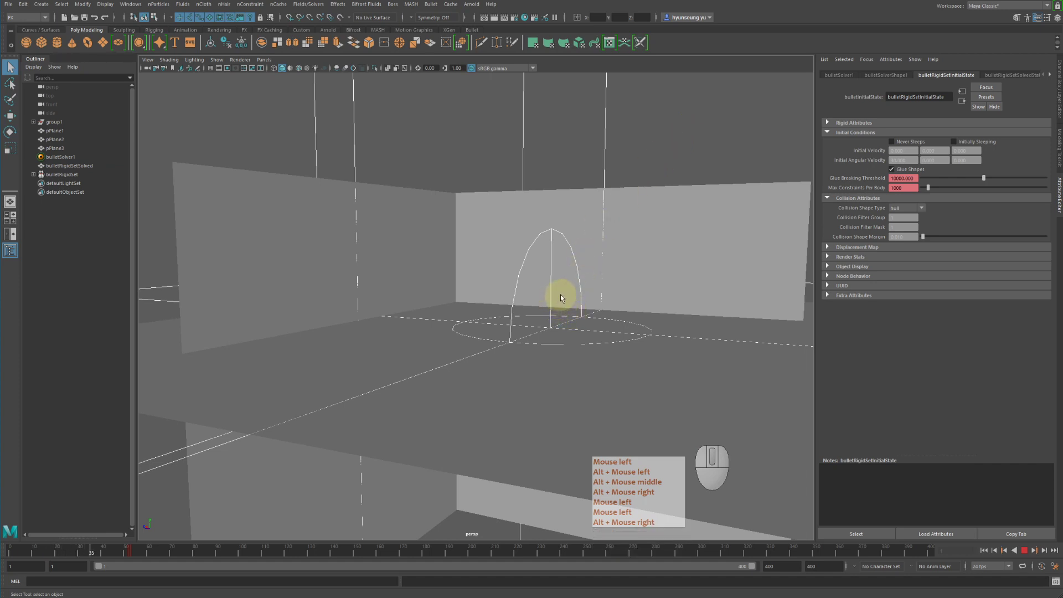
pyautogui.rightClick(564, 296)
pyautogui.click(564, 293)
pyautogui.click(564, 290)
pyautogui.middleClick(564, 290)
pyautogui.rightClick(564, 290)
pyautogui.click(564, 287)
pyautogui.middleClick(564, 287)
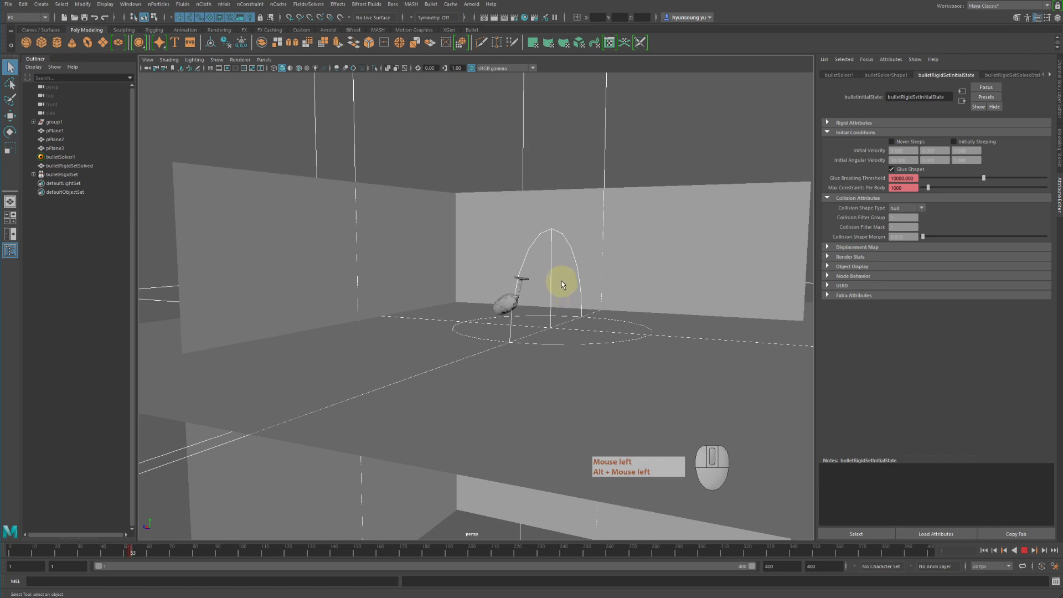
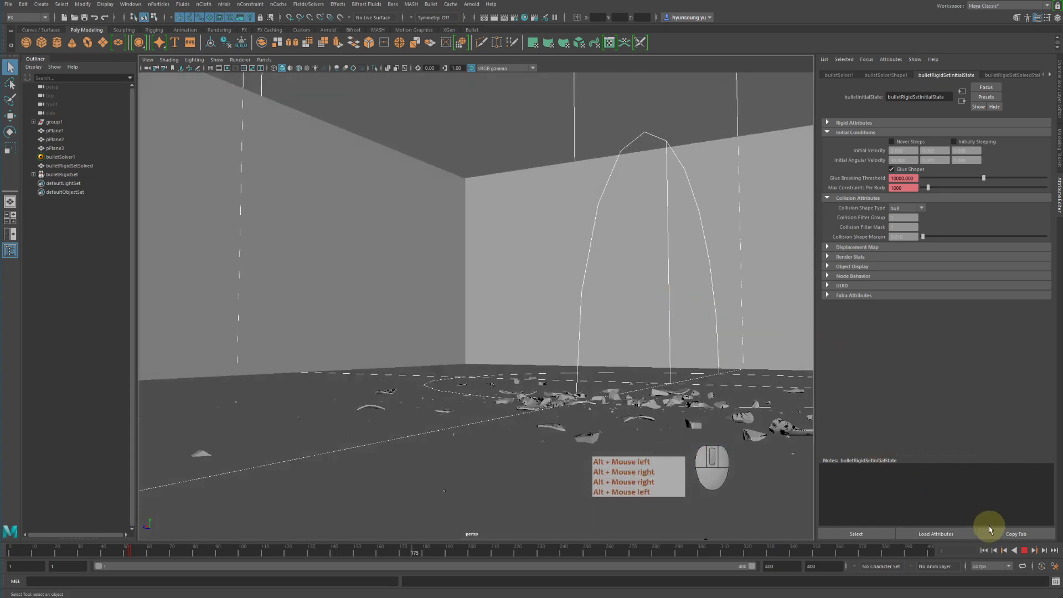
# - Stop playback with the fragments scattered and deselect everything in the scene
pyautogui.click(1027, 555)
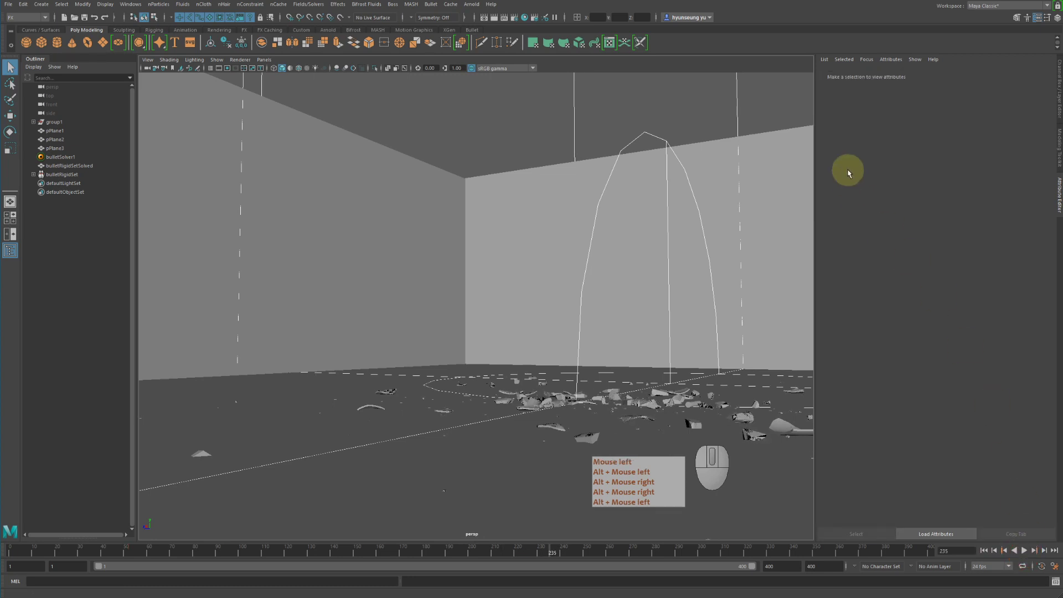
pyautogui.click(850, 174)
pyautogui.rightClick(850, 174)
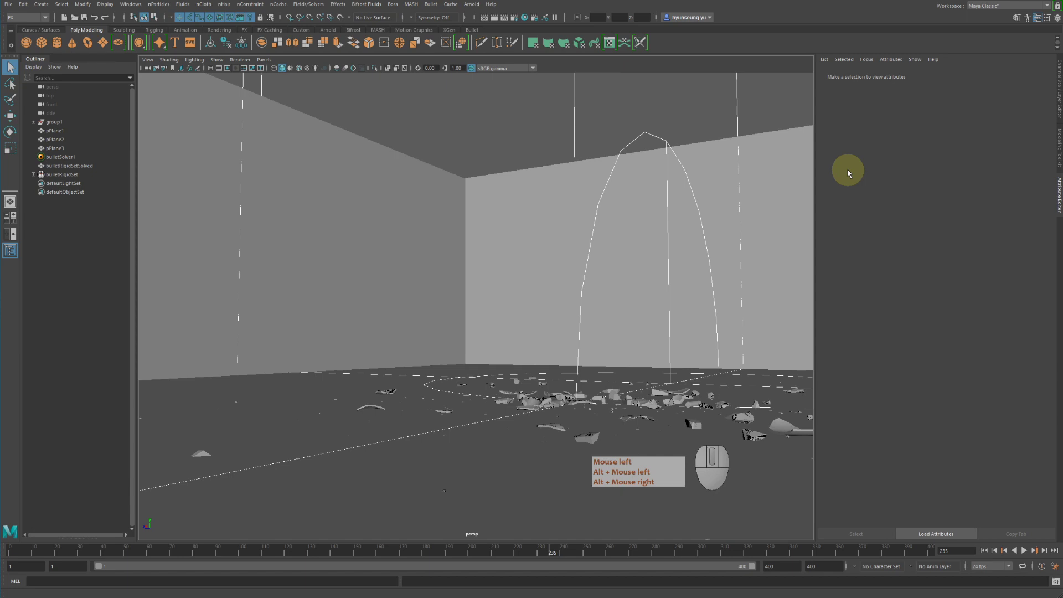